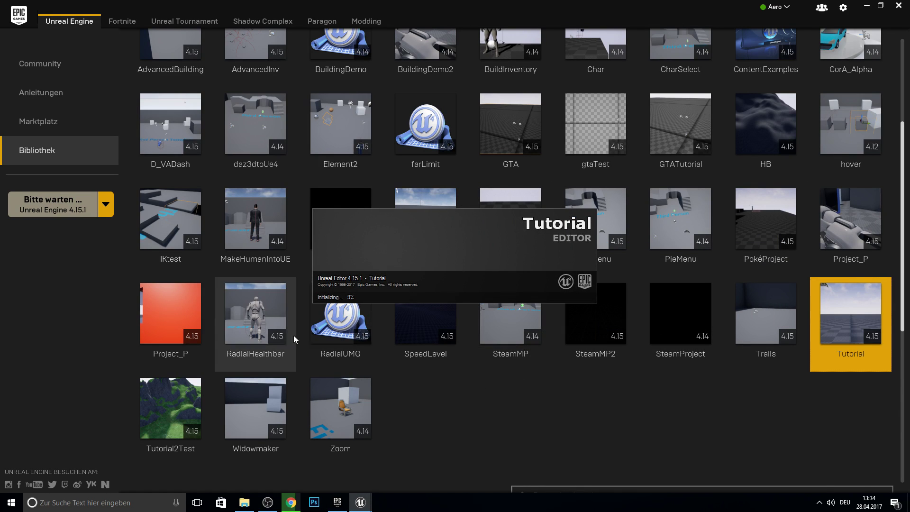
Launch the Tutorial project from the Library so it opens in Unreal Editor 4.15.
left_click(446, 257)
key("F10")
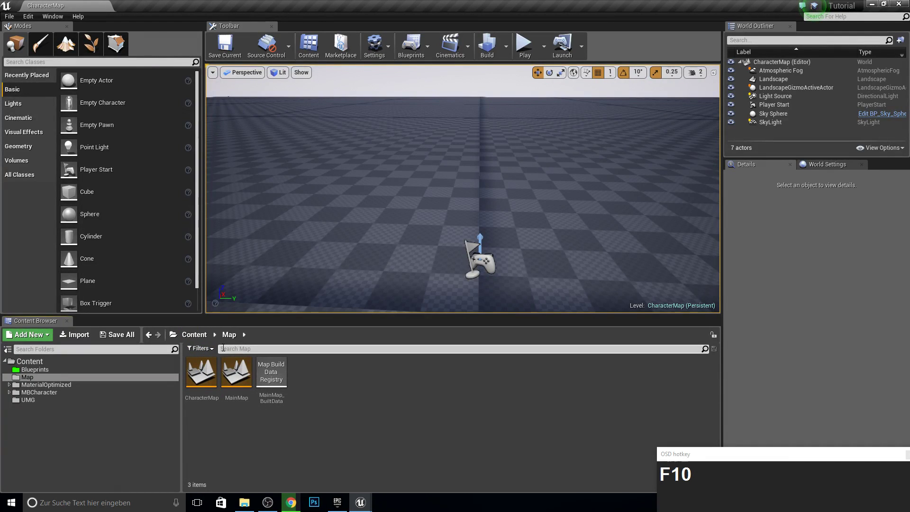
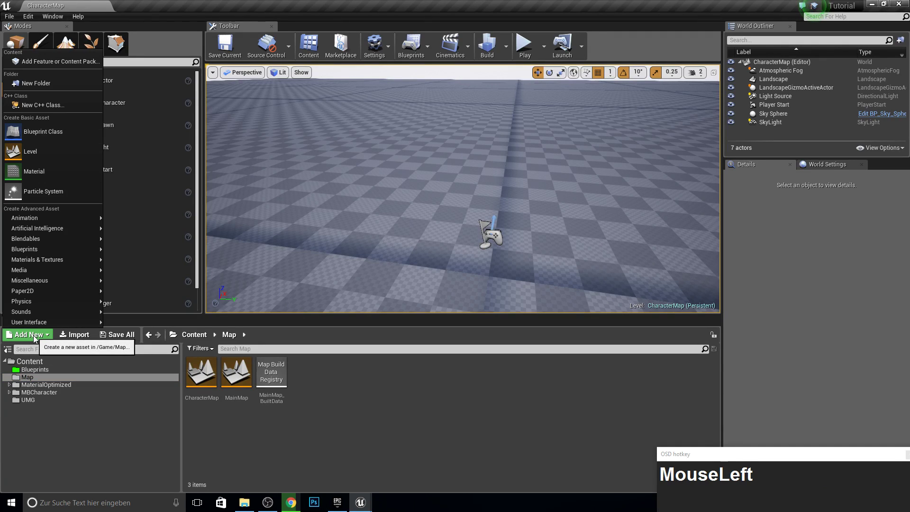
Add the Vehicle Blueprint feature pack and browse into its VehicleBP Blueprints folder.
left_click_drag(50, 52, 47, 422)
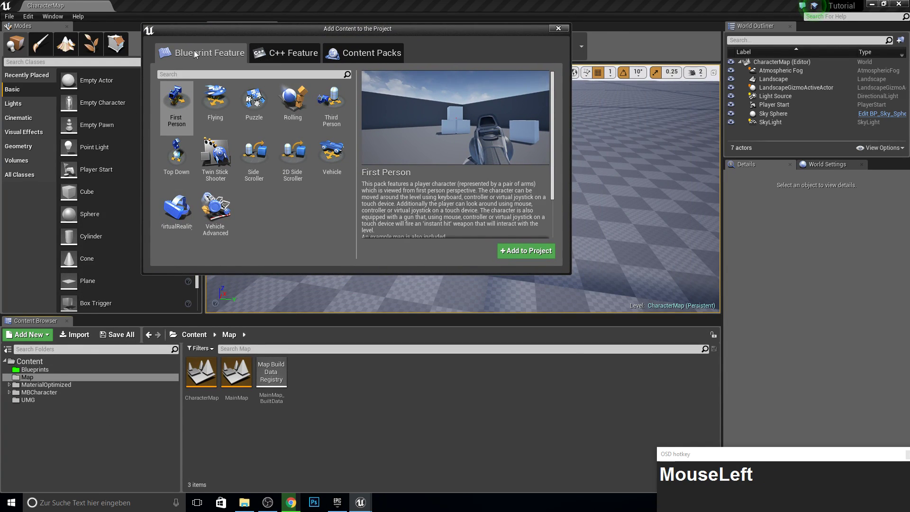
left_click(204, 177)
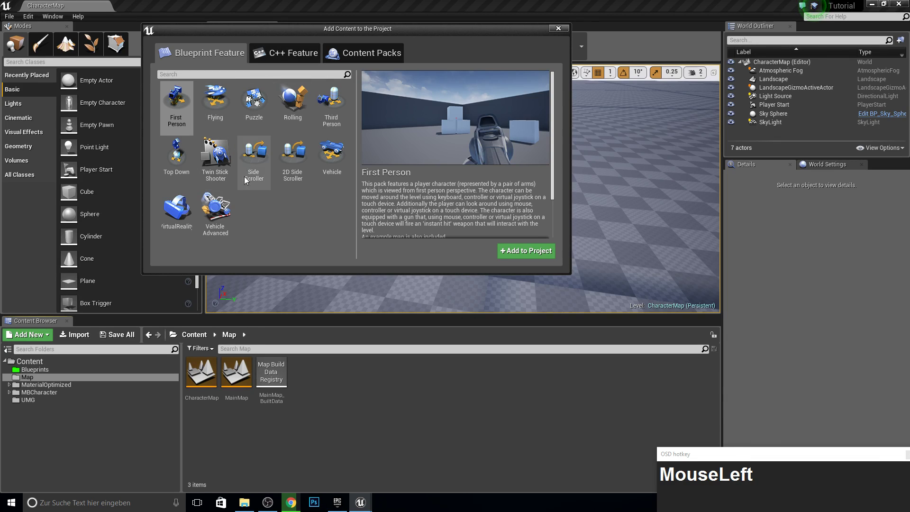
left_click_drag(193, 231, 400, 150)
left_click(437, 169)
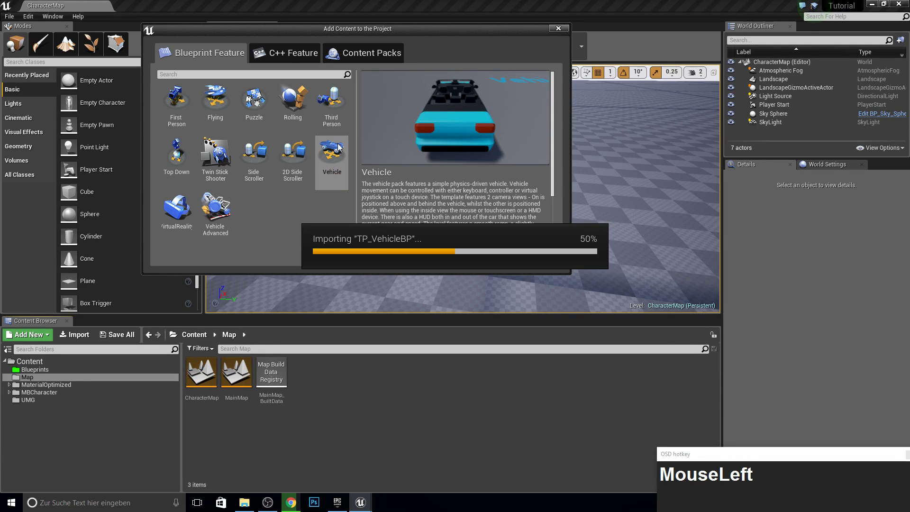
left_click(233, 229)
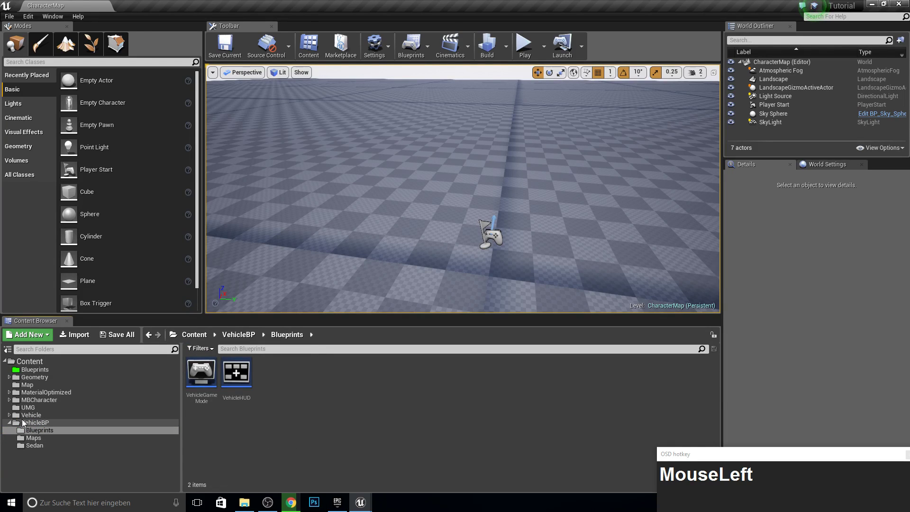
Browse the VehicleBP content down to the Sedan folder with the Sedan and its wheels.
left_click(84, 431)
left_click(46, 426)
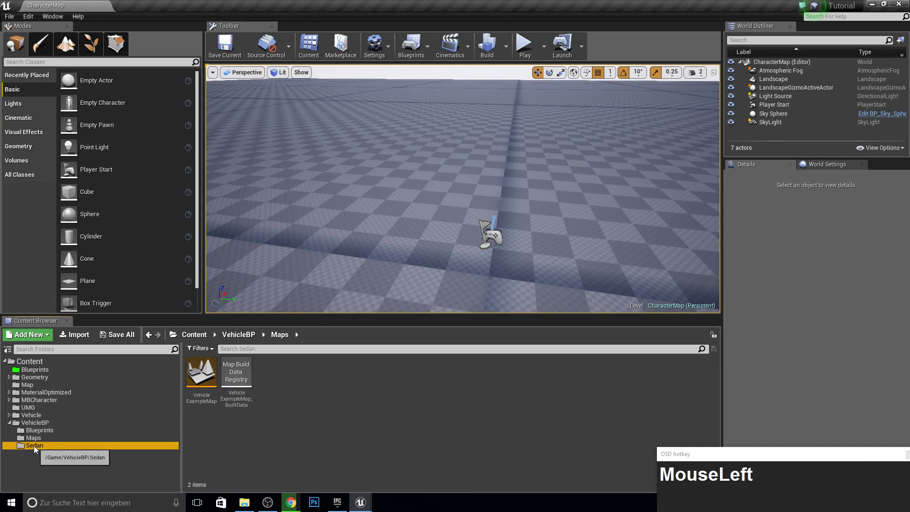
left_click(36, 448)
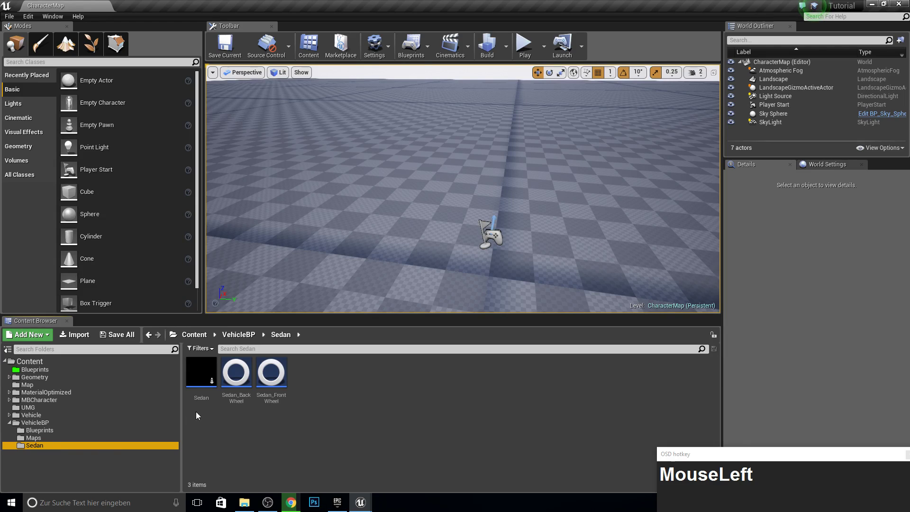
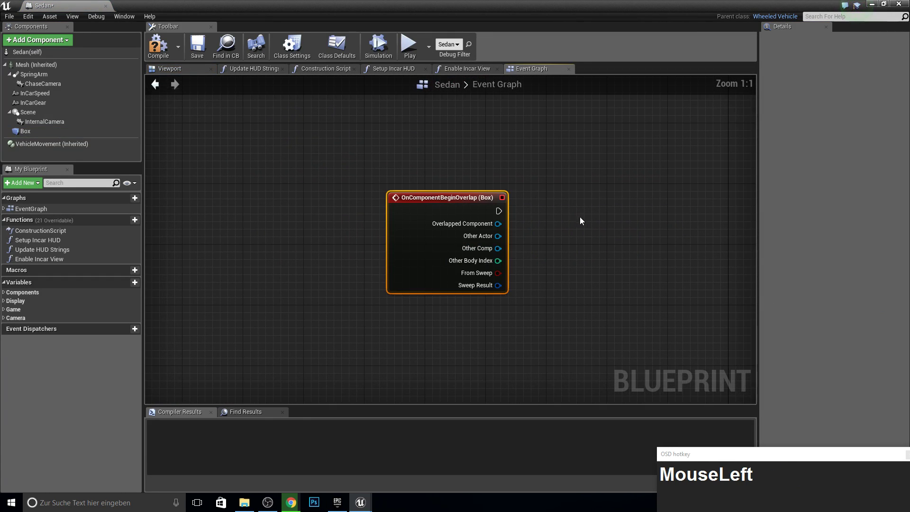
Cast the overlap event's Other Actor to MainCharacter.
left_click_drag(564, 219, 374, 205)
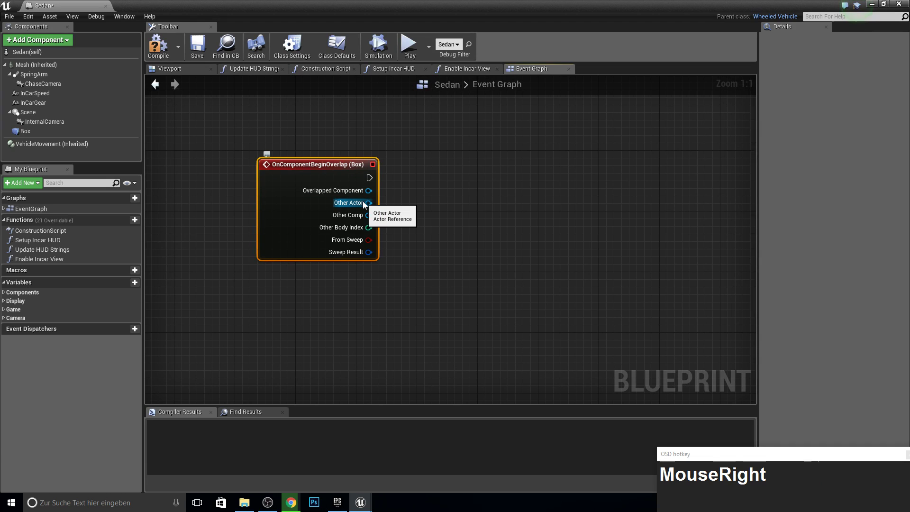
left_click(363, 202)
key("c")
type("cast")
type("_")
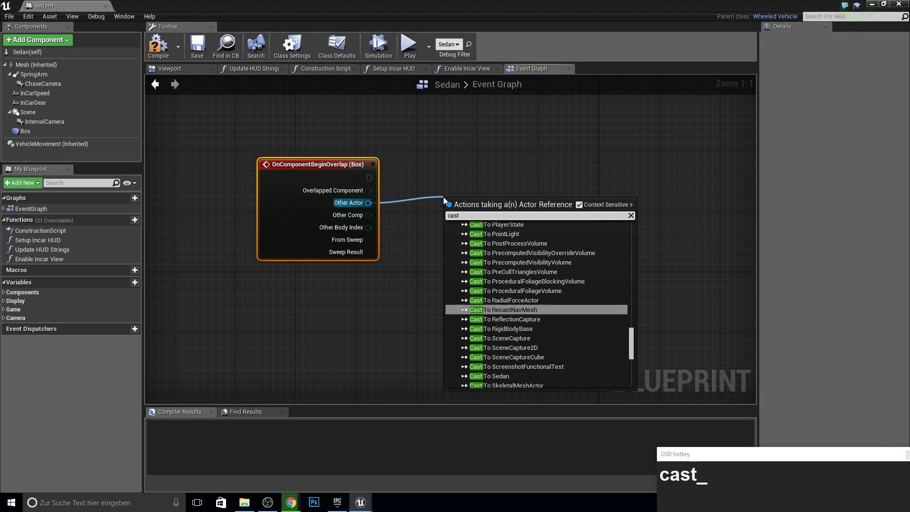
type("hird")
key("BackSpace")
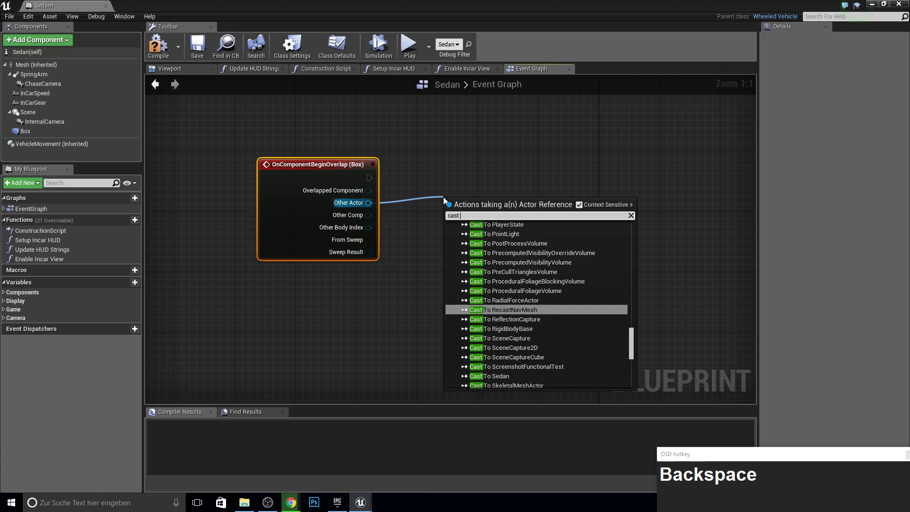
type("mainch")
key("Return")
Promote As Main Character to a CharRef variable and wire the cast's success into the SET.
left_click_drag(488, 211, 522, 189)
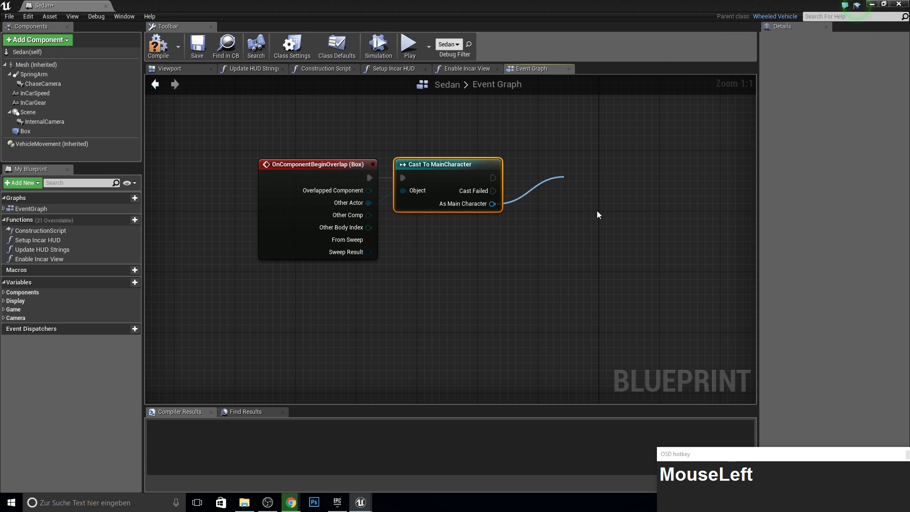
type("CharRef")
key("Return")
left_click_drag(621, 169, 550, 167)
right_click(616, 182)
In MainCharacter's graph, add a custom event named CarSave.
left_click(53, 3)
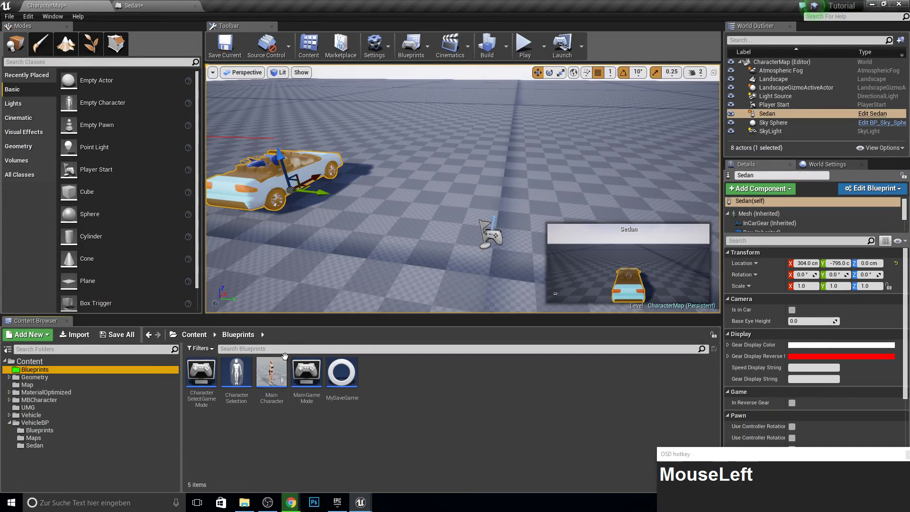
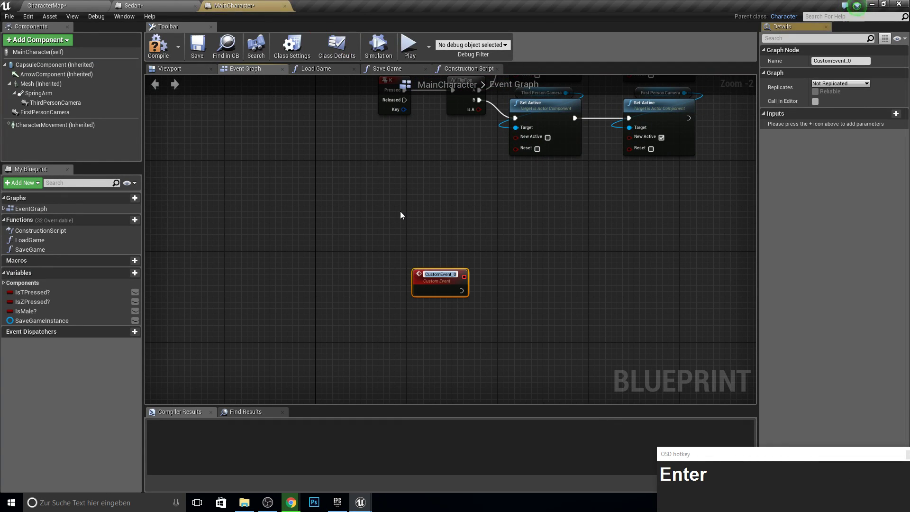
left_click(403, 215)
key("F10")
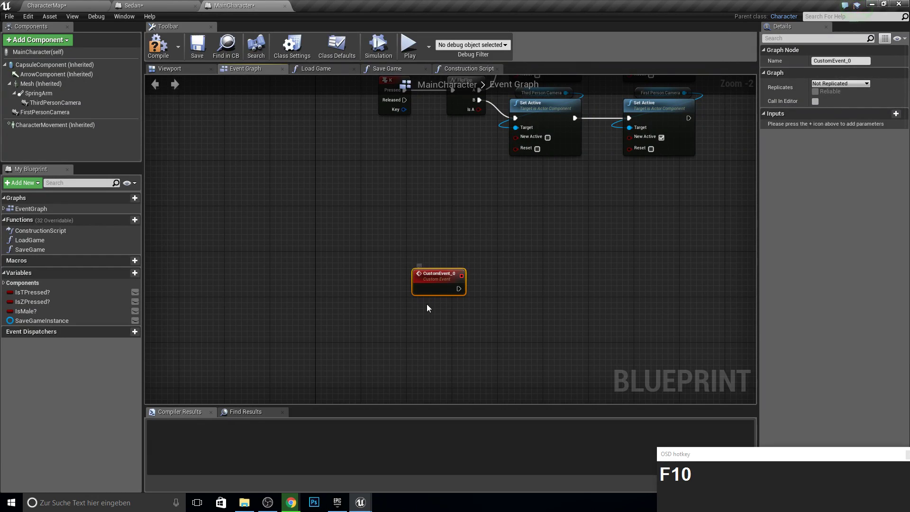
key("F2")
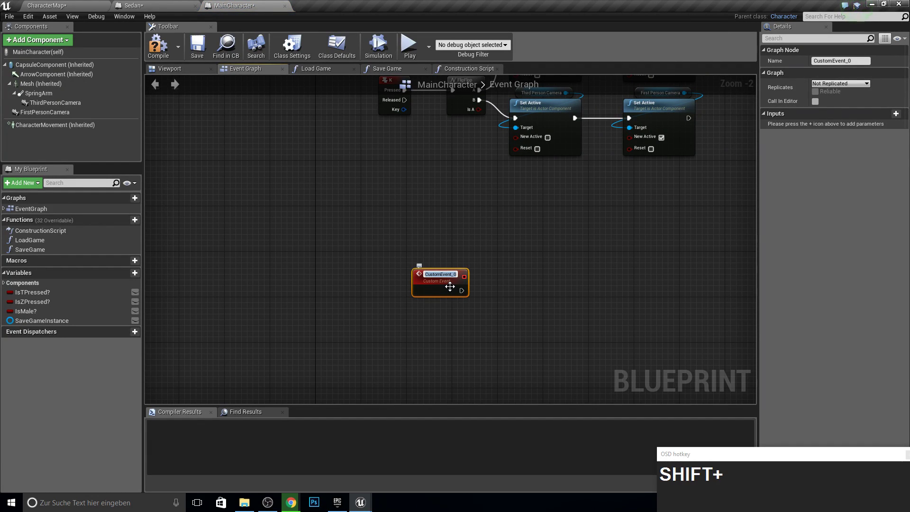
type("CarSave")
key("Return")
scroll("up", 3)
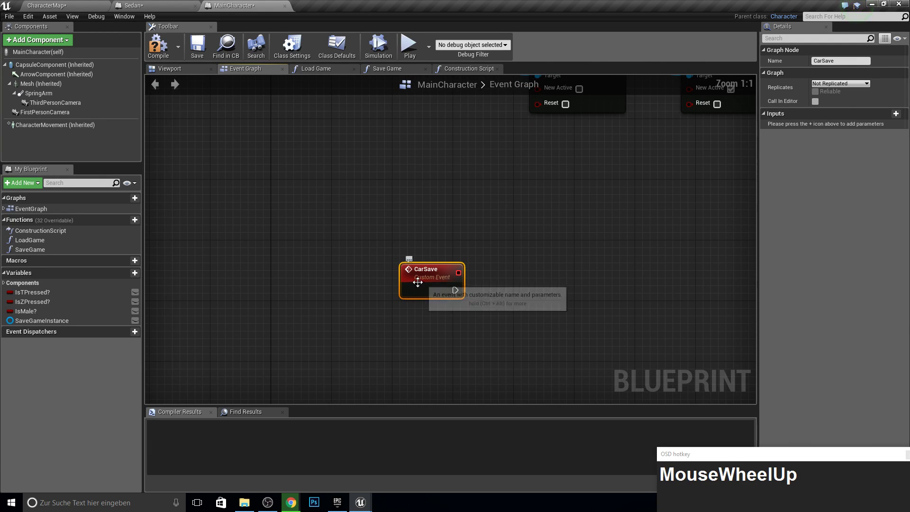
Give CarSave an input parameter typed as a Sedan object reference.
left_click(893, 117)
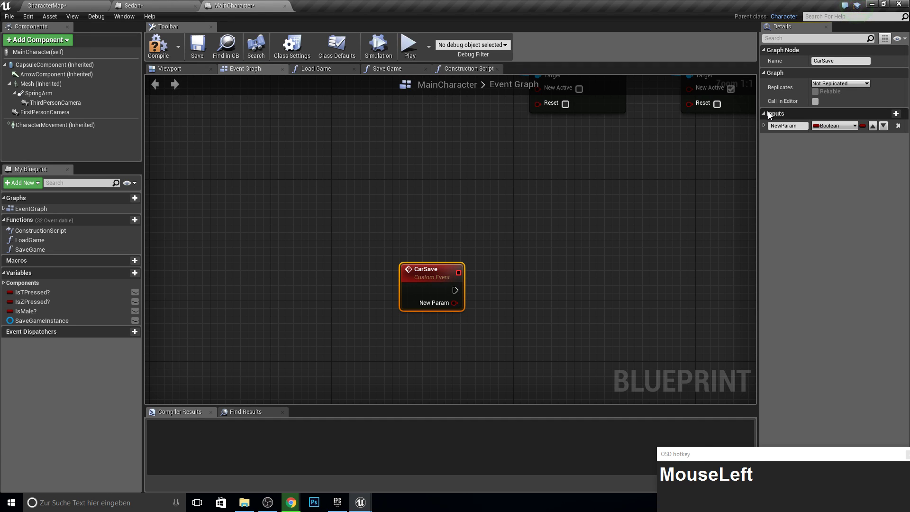
left_click(125, 9)
type("sedan")
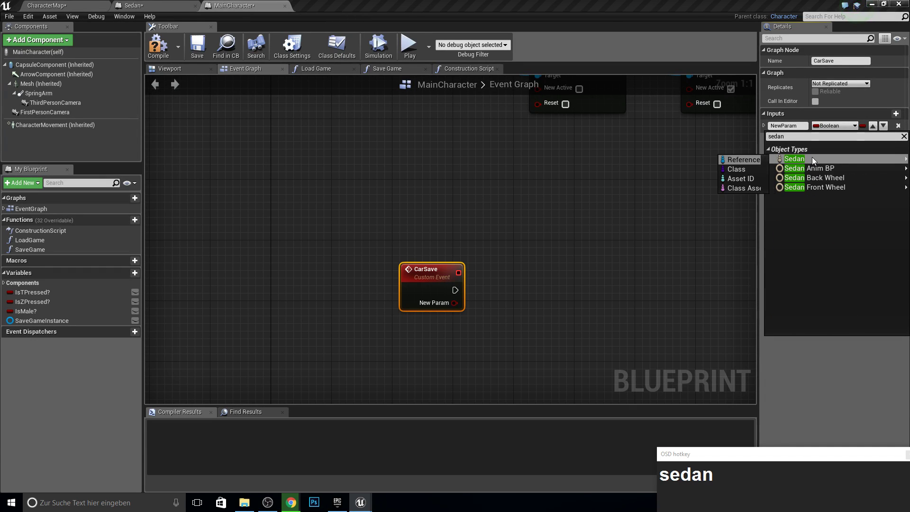
left_click(761, 160)
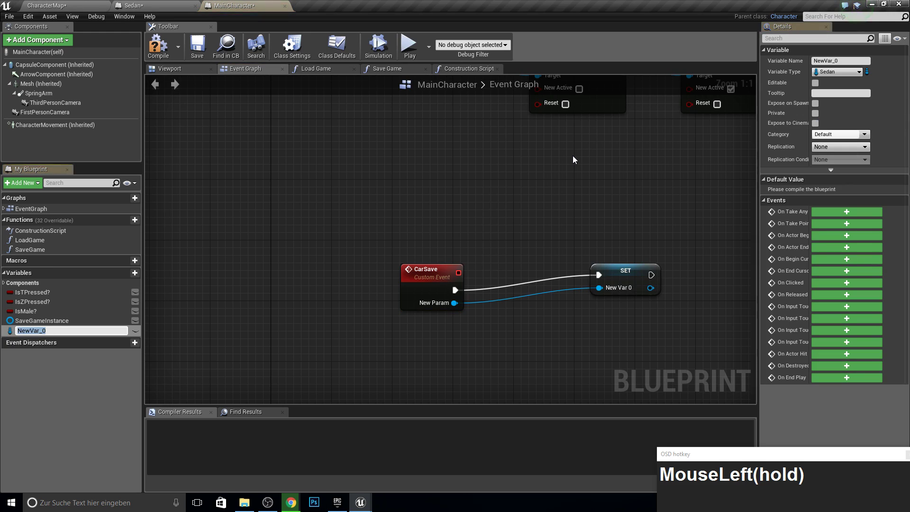
Promote the Sedan input to a variable named CartoJoin and compile MainCharacter.
key("shift+c")
type("r")
key("shift+r")
key("BackSpace")
key("t")
type("to")
key("shift+j")
type("in")
key("Return")
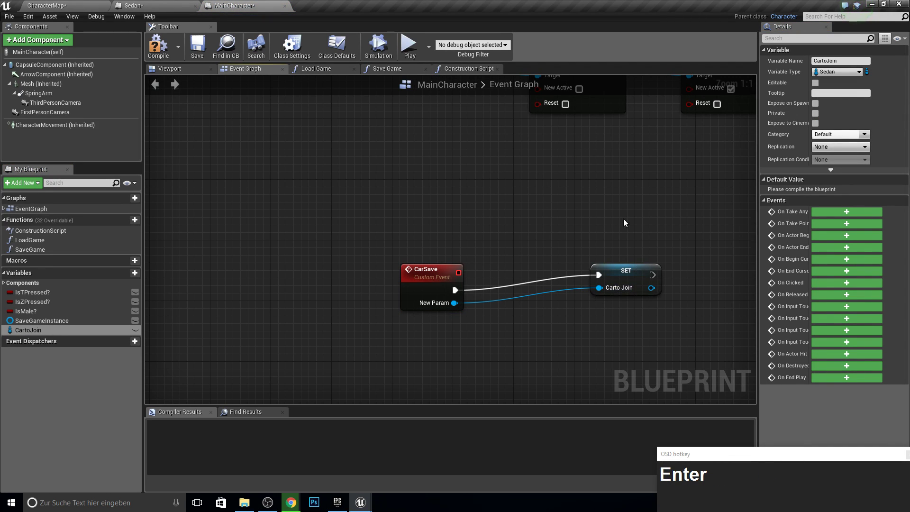
left_click(631, 273)
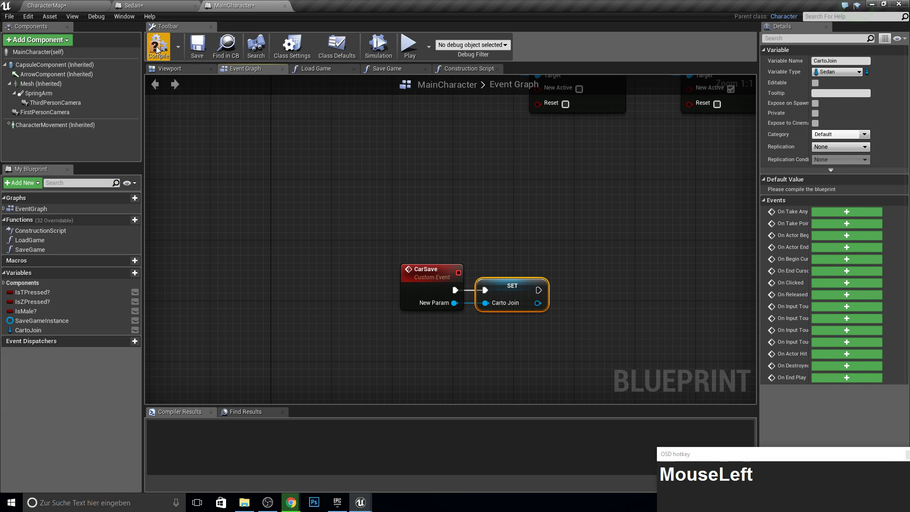
right_click(442, 223)
In the Sedan graph, call Car Save on CharRef and feed a Self reference into its input.
left_click(150, 4)
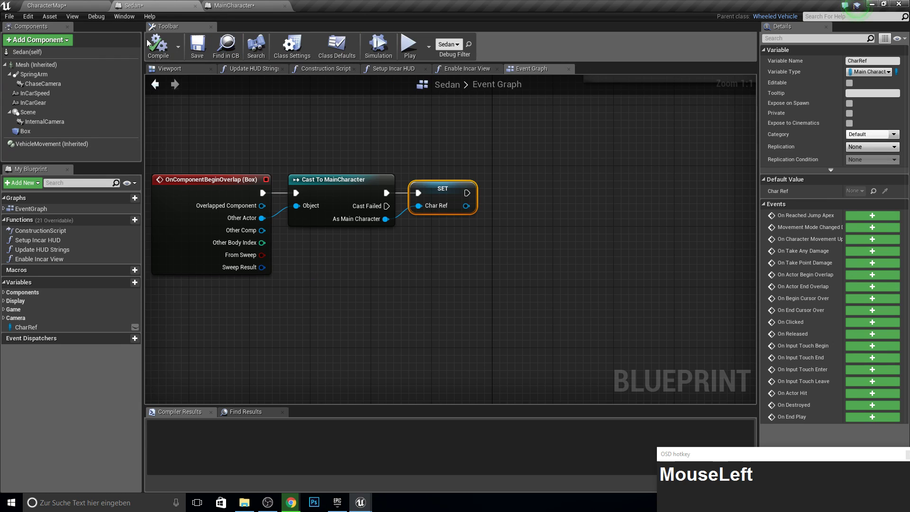
left_click(503, 214)
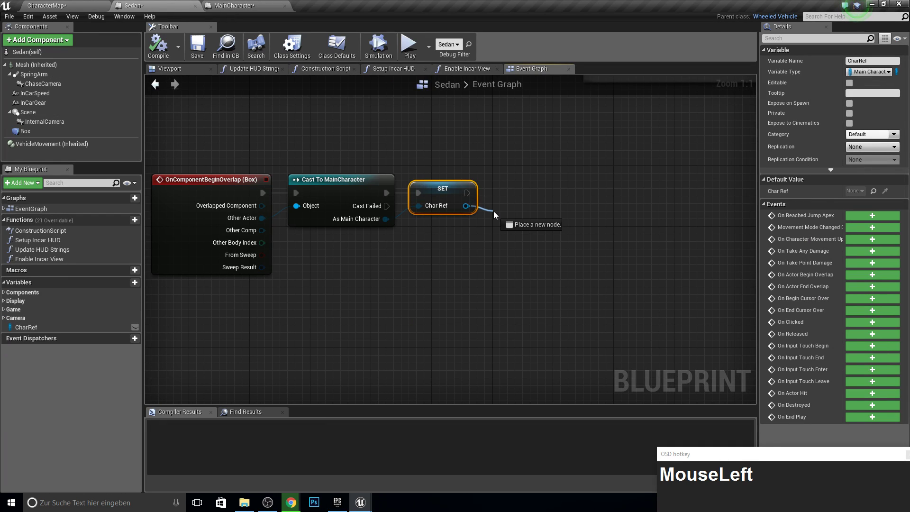
key("c")
type("car")
key("Return")
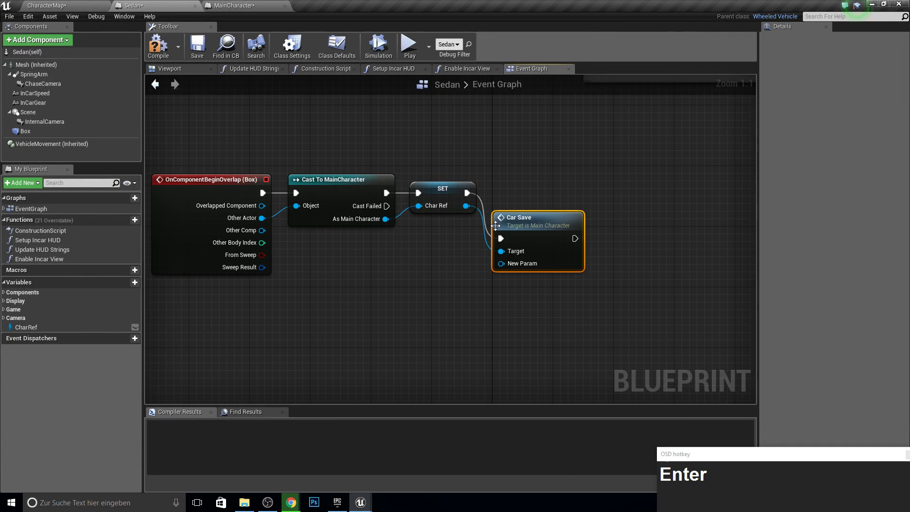
left_click_drag(560, 206, 478, 284)
type("self")
key("Return")
Rename the CarSave input parameter to Actor and compile MainCharacter.
left_click(503, 287)
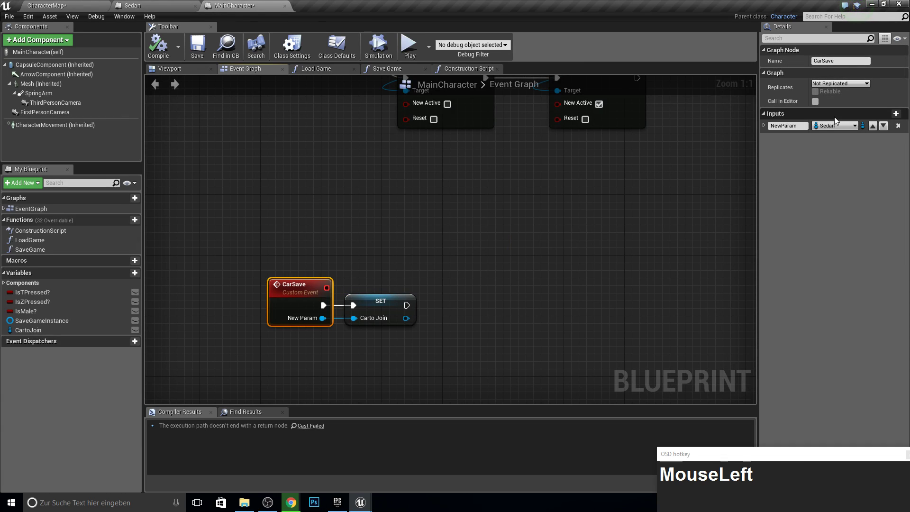
type("Self")
key("BackSpace")
type("Actor")
key("Return")
left_click(166, 49)
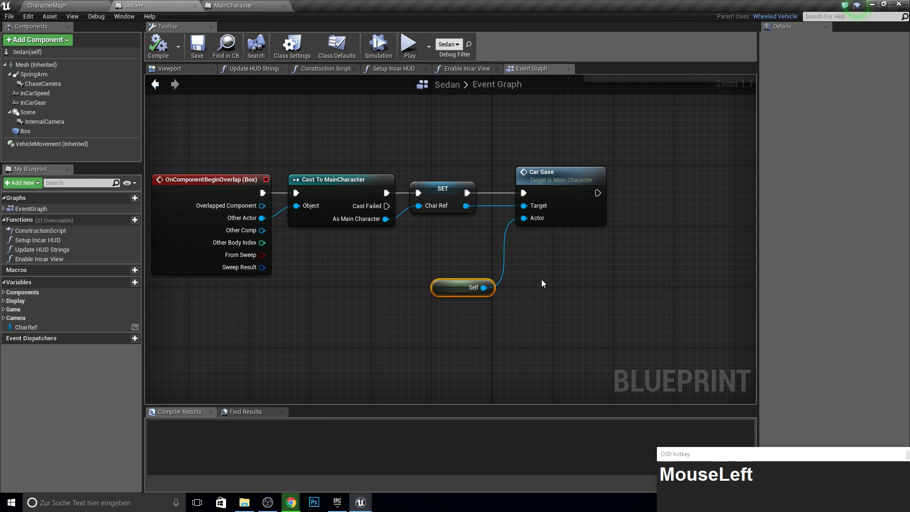
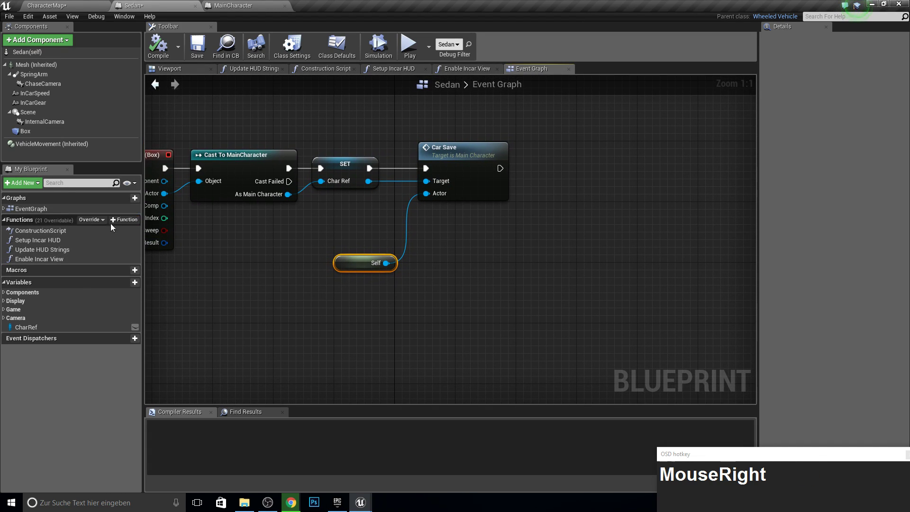
left_click(124, 287)
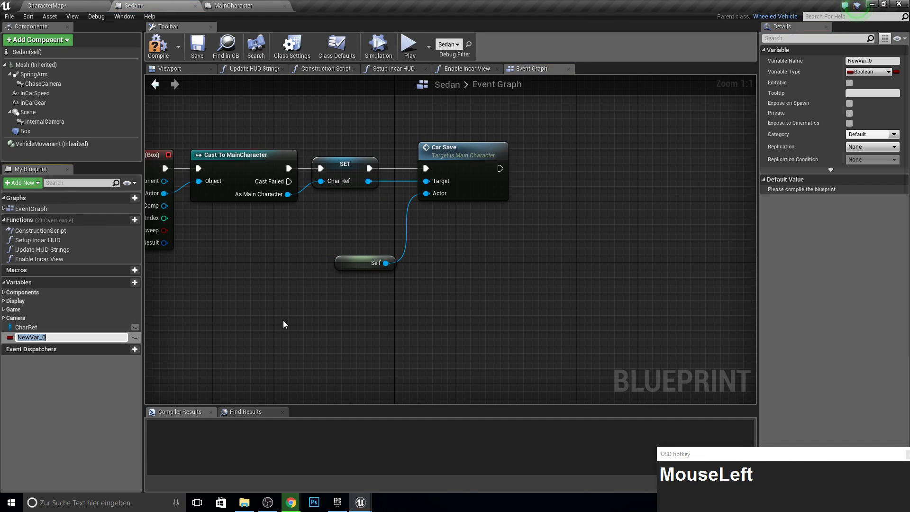
key("shift+c")
key("shift+a")
key("shift+n")
key("shift+j")
key("o")
key("i")
key("n")
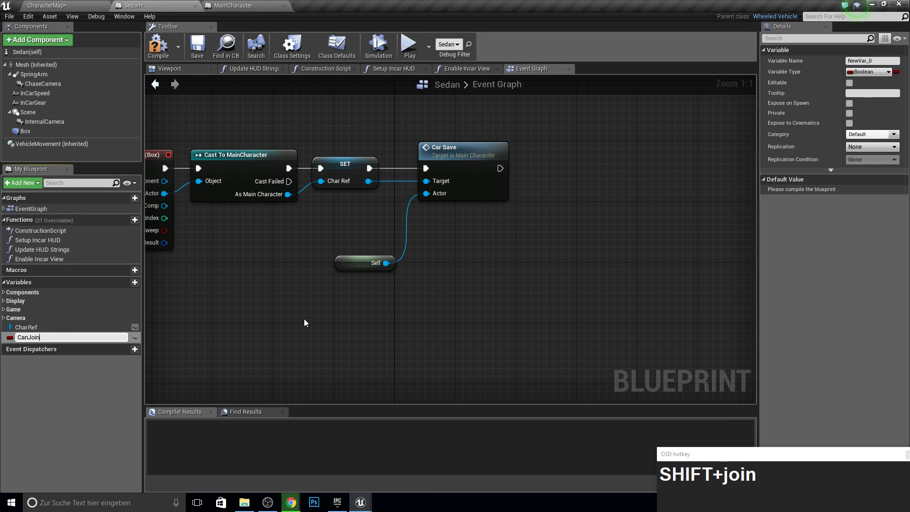
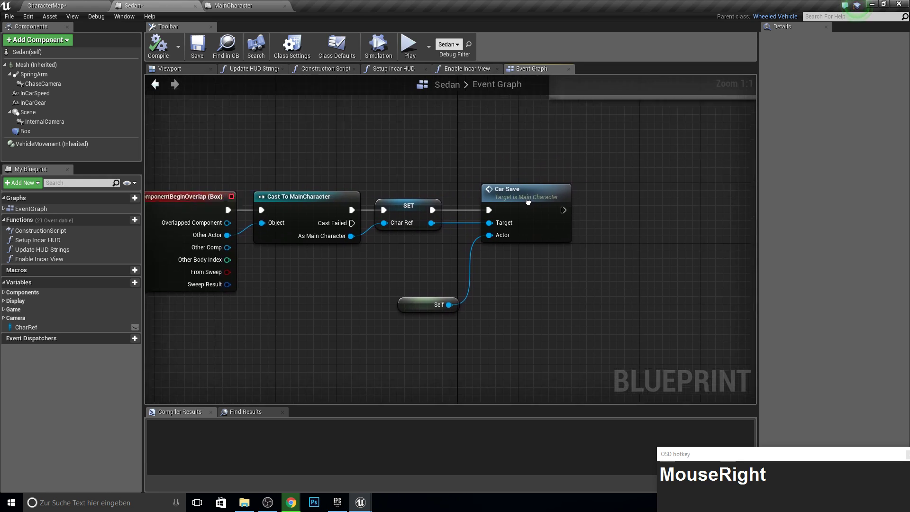
From Char Ref, add a Set Can Join Car? node in the Sedan graph.
left_click_drag(361, 229, 533, 260)
left_click(533, 260)
key("a")
key("n")
type("MouseLeftane")
key("BackSpace")
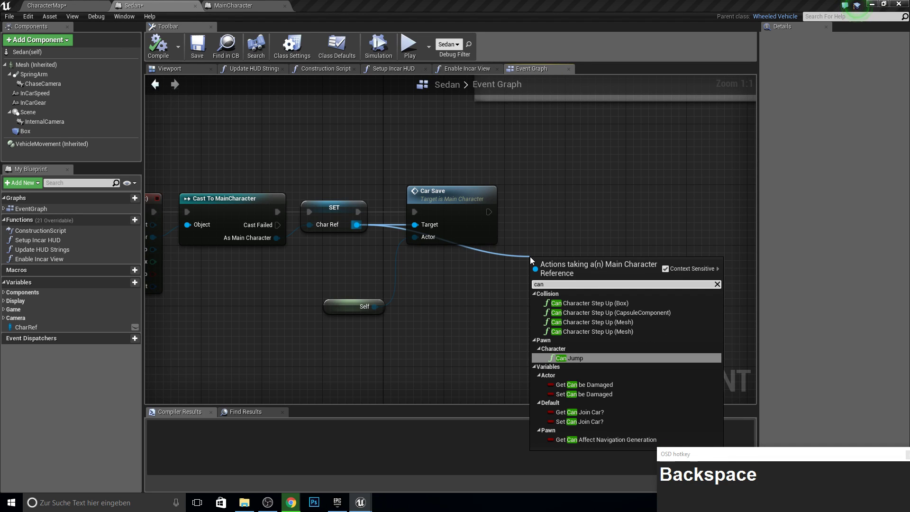
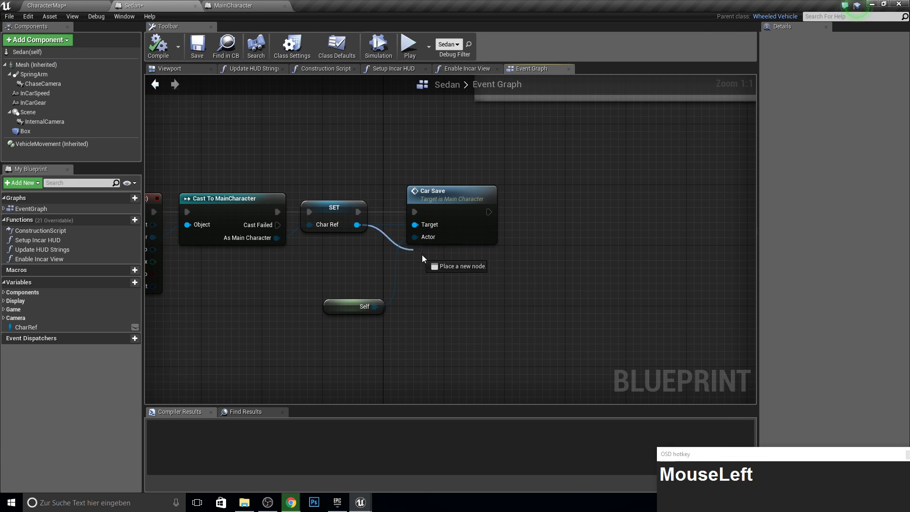
type("set_canjoi")
key("Return")
Wire Car Save's exec output into the Set Can Join Car? node.
left_click_drag(528, 292, 528, 219)
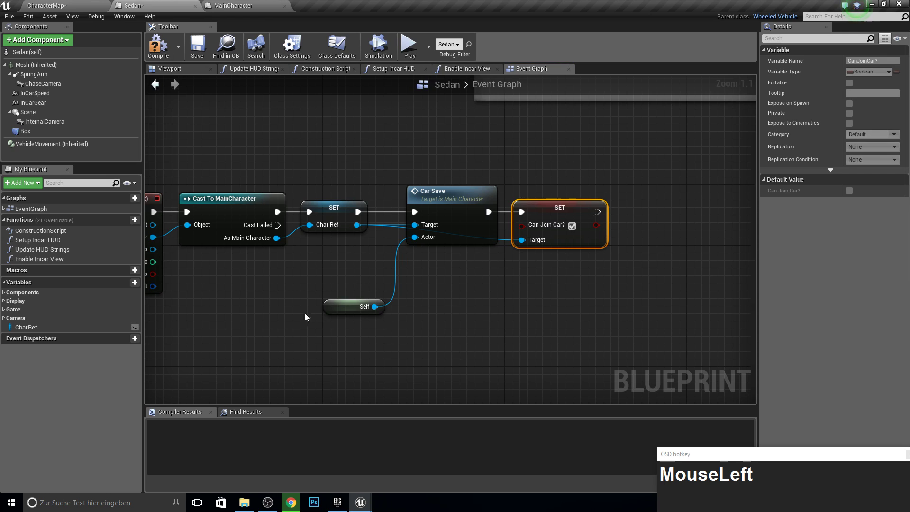
right_click(336, 295)
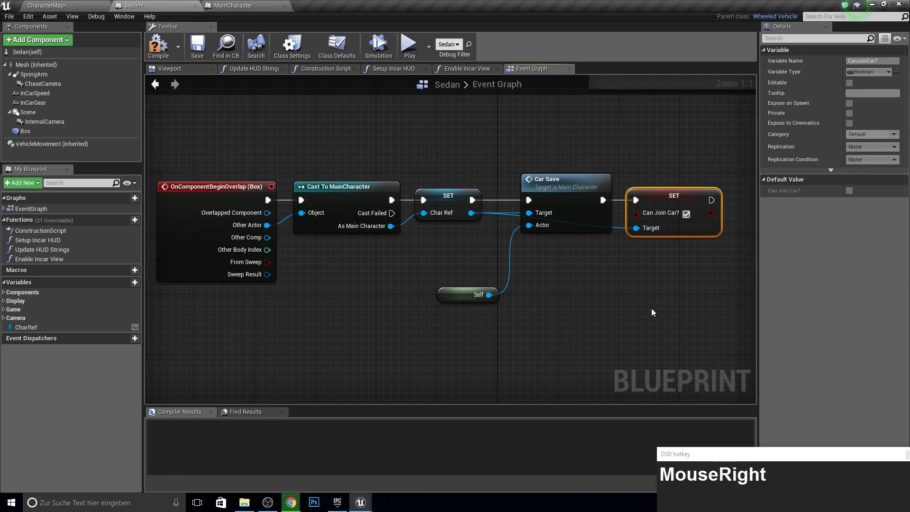
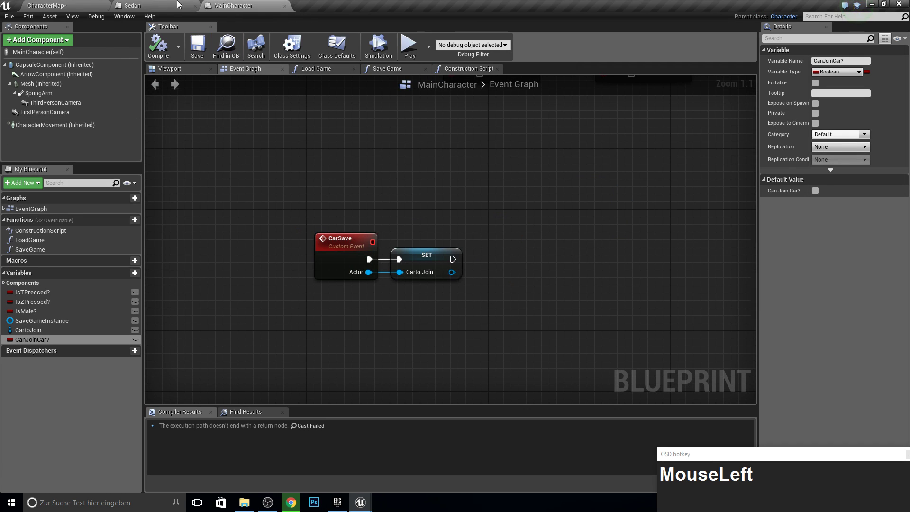
Add an E key event and a Can Join Car? getter to MainCharacter's graph.
right_click(322, 215)
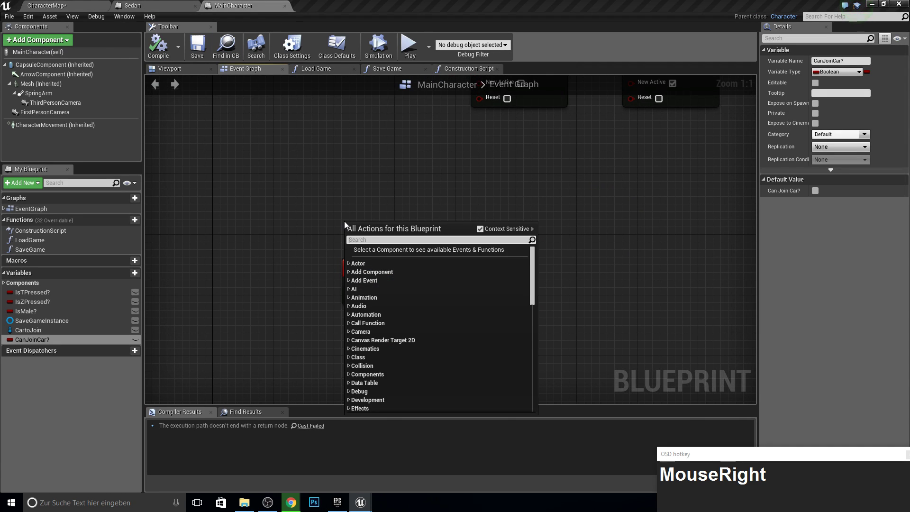
key("e")
type("_key")
scroll("up", 3)
scroll("up", 3)
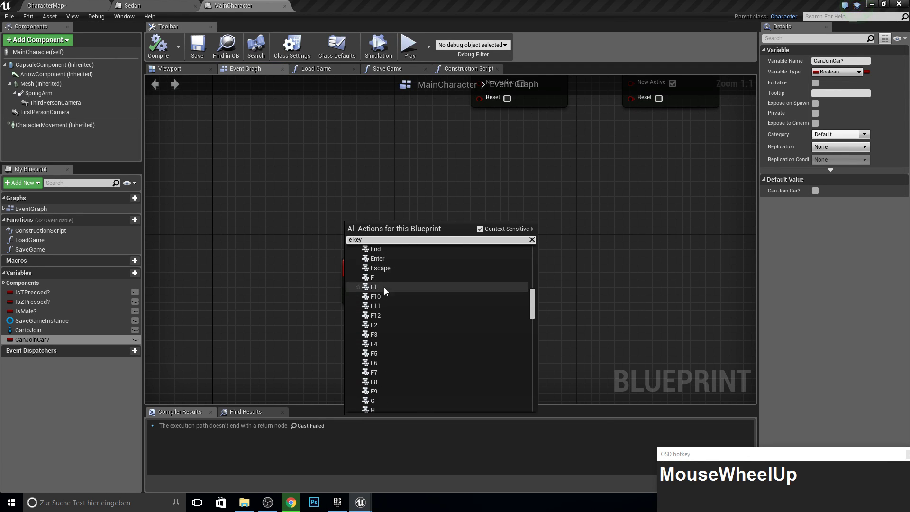
left_click_drag(383, 270, 45, 342)
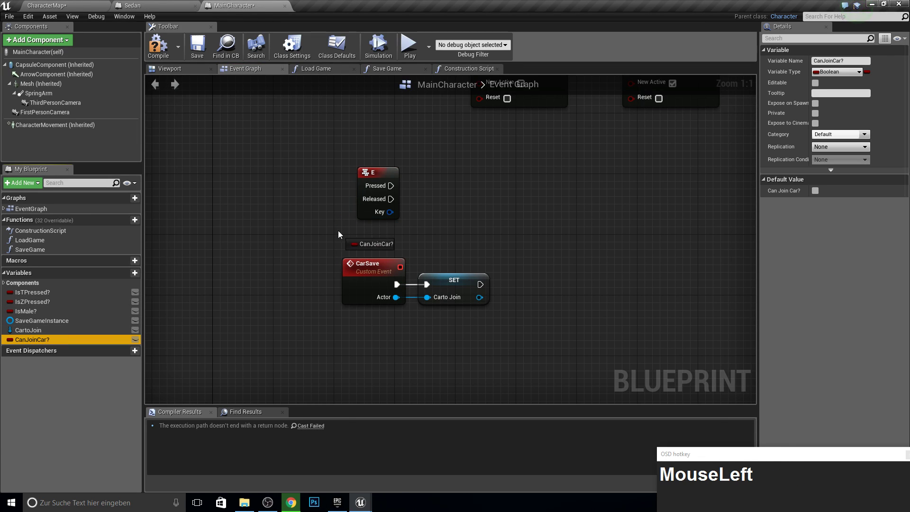
left_click(389, 236)
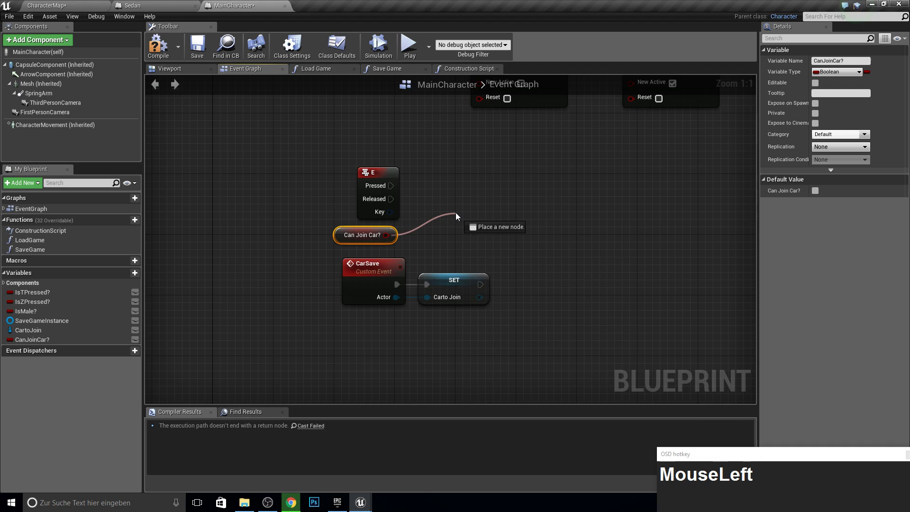
Add a Branch on Can Join Car? driven by the E Pressed output.
key("i")
key("f")
key("Return")
left_click_drag(472, 238, 542, 185)
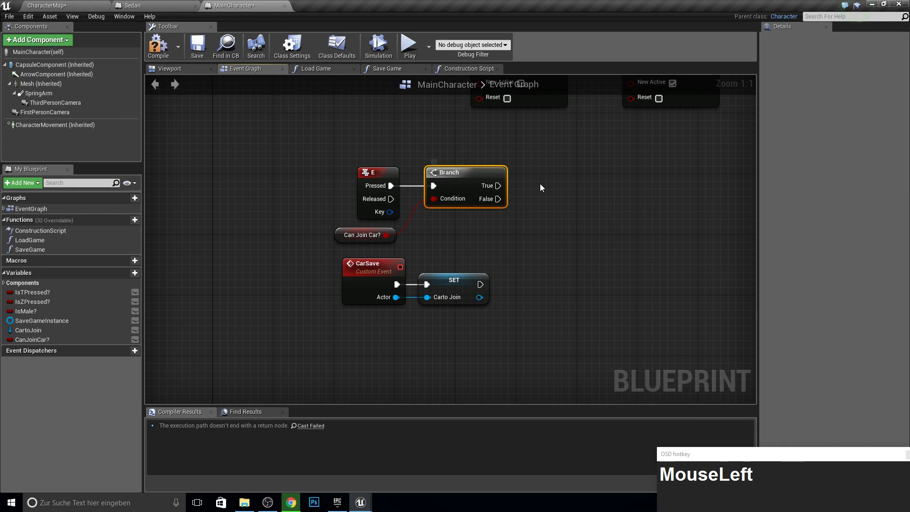
key("F10")
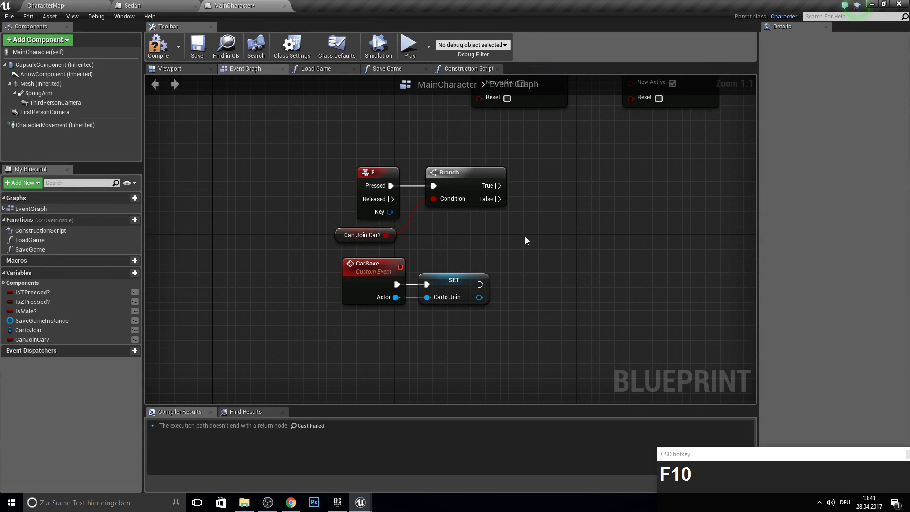
From Branch True, Un Possess the Get Player Controller.
right_click(549, 224)
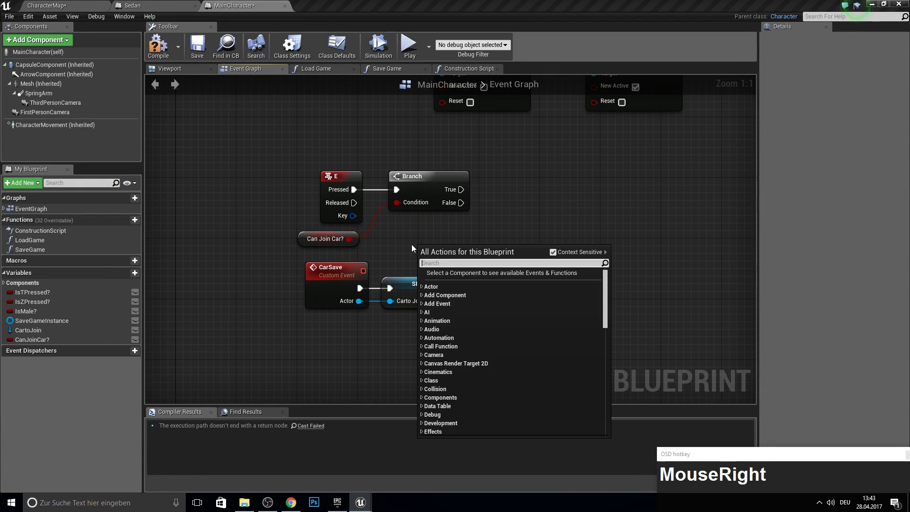
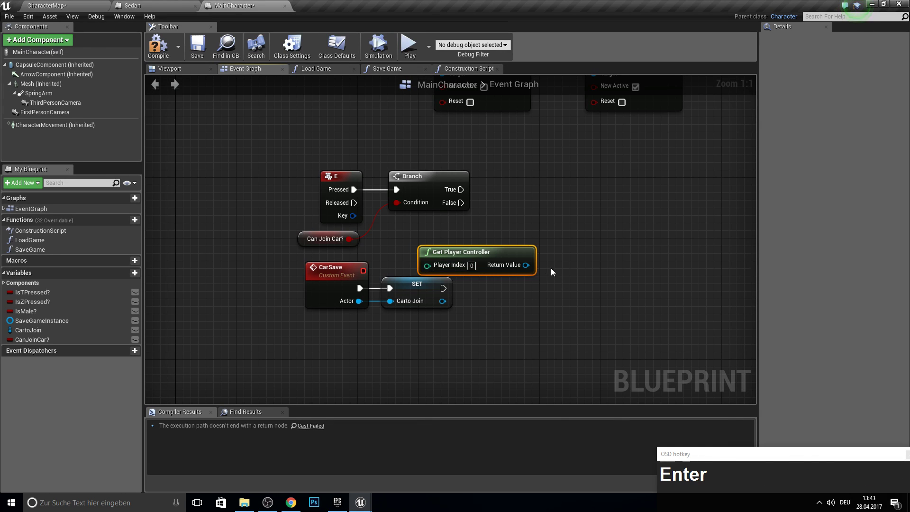
left_click(513, 273)
type("unpo")
key("Return")
Bring in the Carto Join getter and search for a Possess node for it.
left_click_drag(612, 238, 667, 195)
type("pios")
key("BackSpace")
type("ossew")
key("BackSpace")
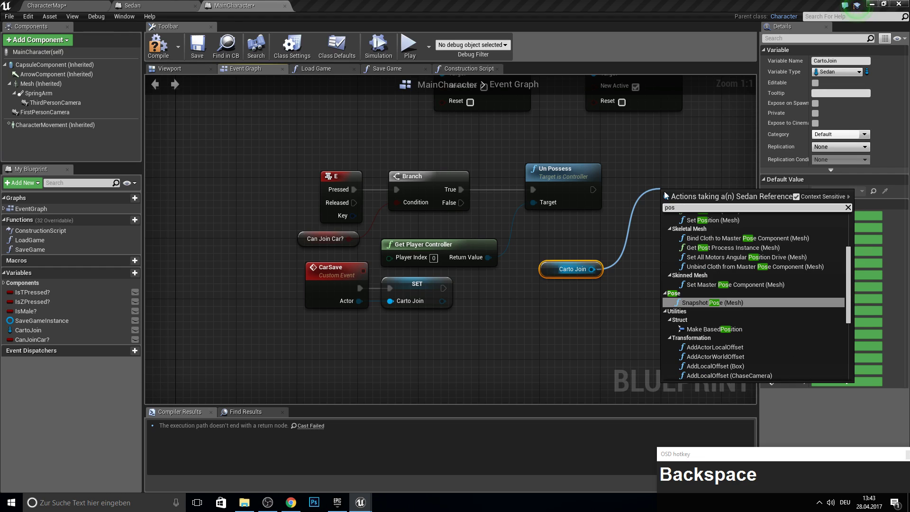
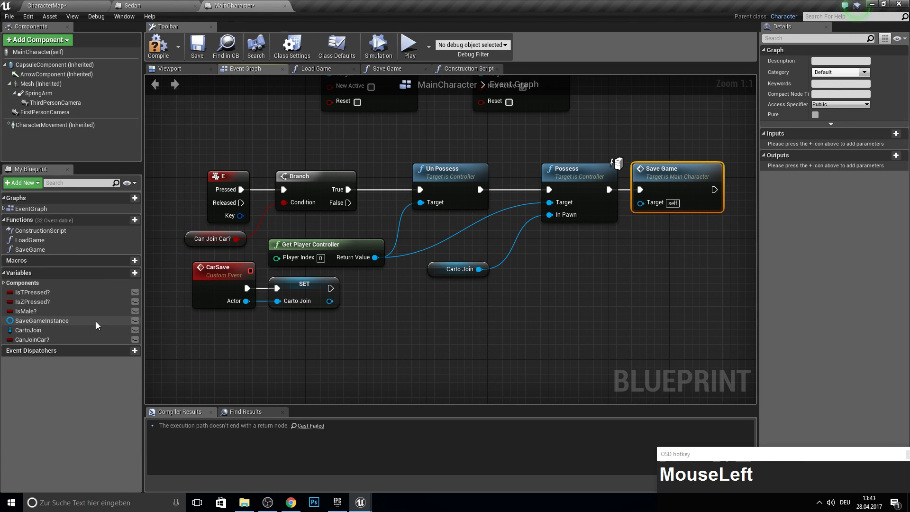
Follow Save Game with a DestroyActor call so the character is destroyed.
right_click(603, 195)
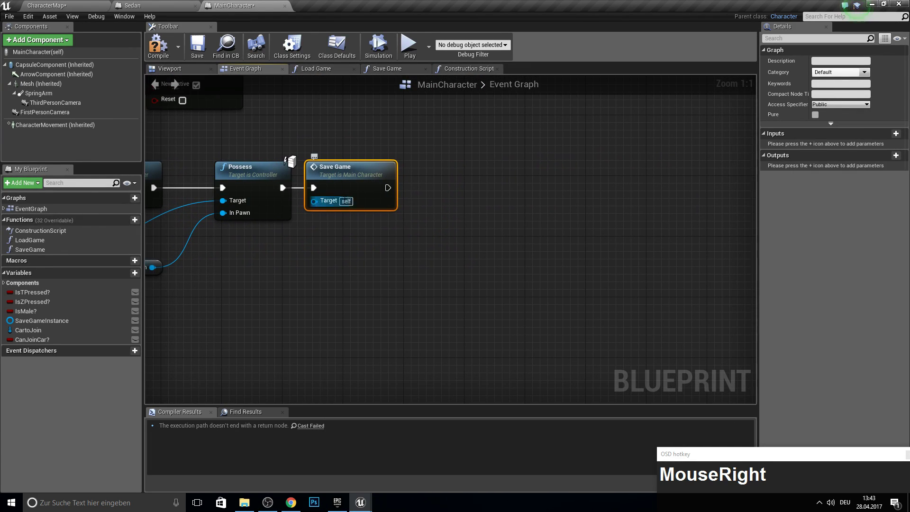
left_click(388, 190)
type("destroy")
key("Down")
key("Right")
key("Right")
key("Return")
left_click(465, 205)
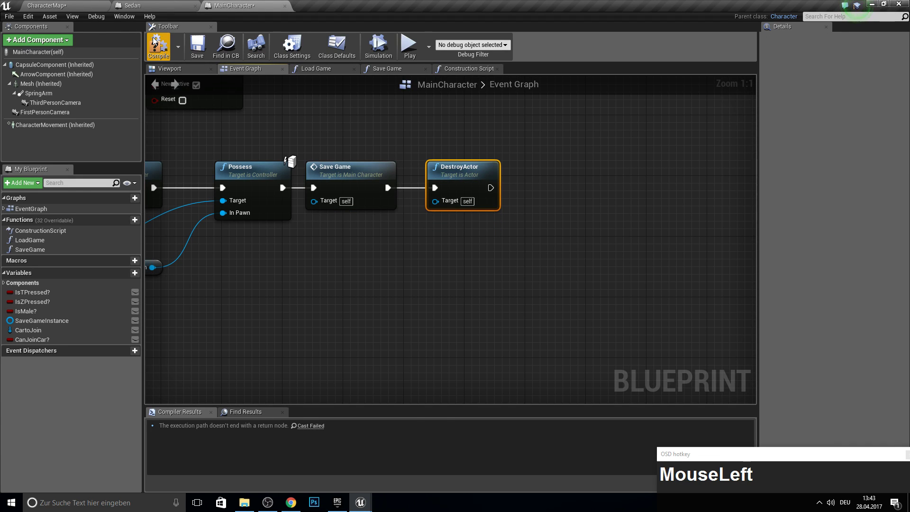
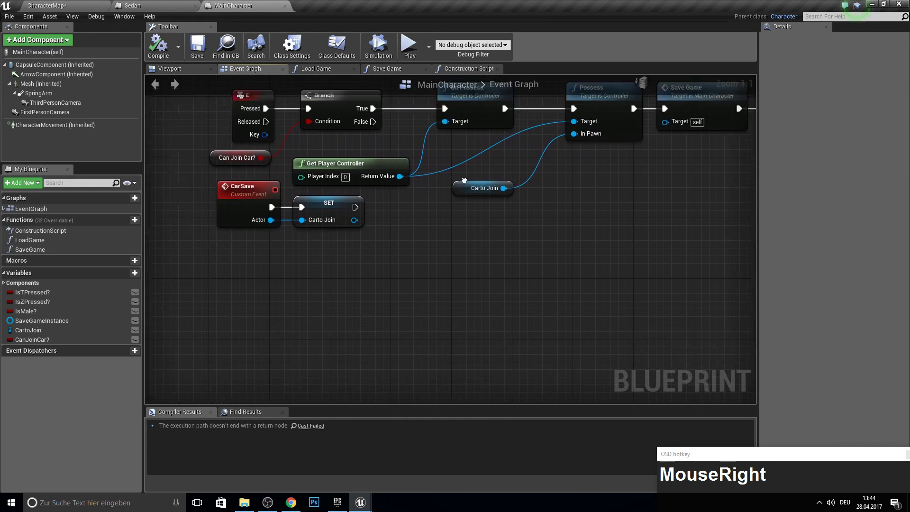
left_click(392, 260)
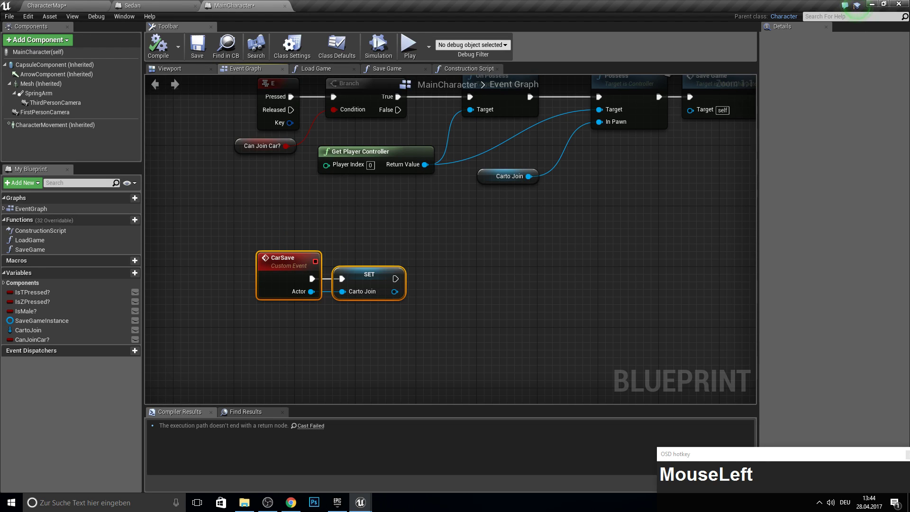
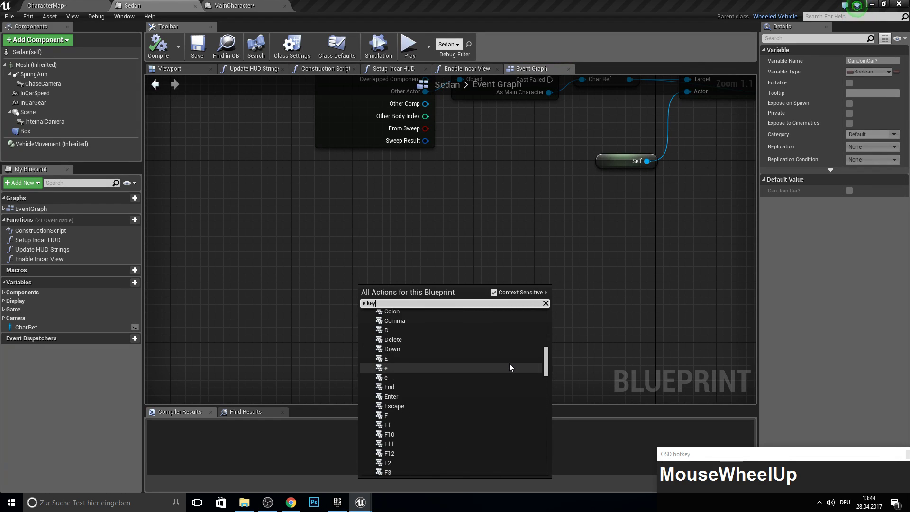
Add an E key event in the Sedan graph wired into a new SpawnActor node.
scroll("down", 3)
left_click(396, 403)
right_click(443, 296)
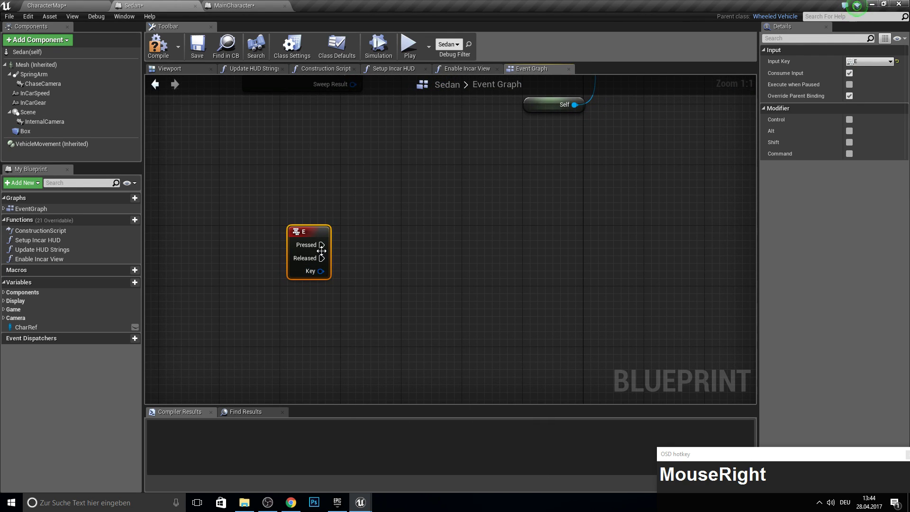
left_click(324, 246)
type("spawn_ac")
left_click(472, 283)
right_click(353, 298)
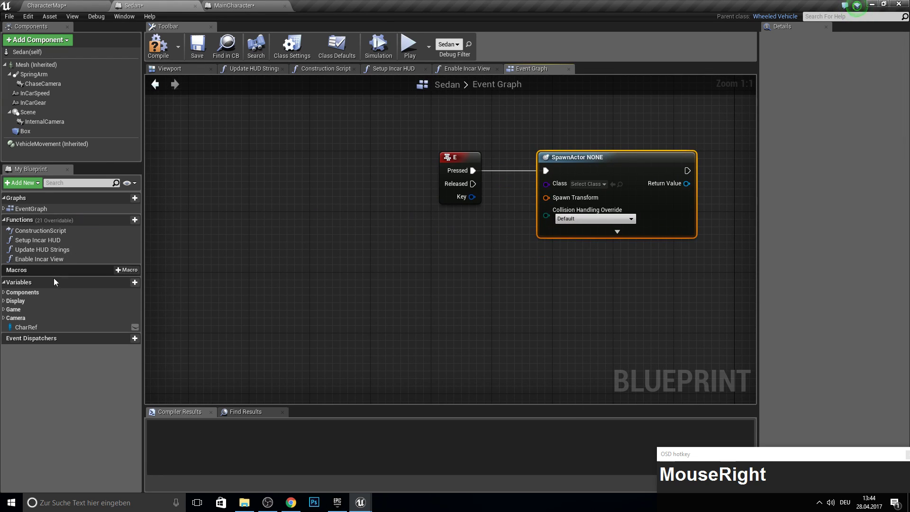
left_click_drag(25, 334, 519, 270)
Feed SpawnActor with the CharRef class getter and a Make Transform node.
right_click(513, 270)
left_click(486, 192)
type("make_")
key("Return")
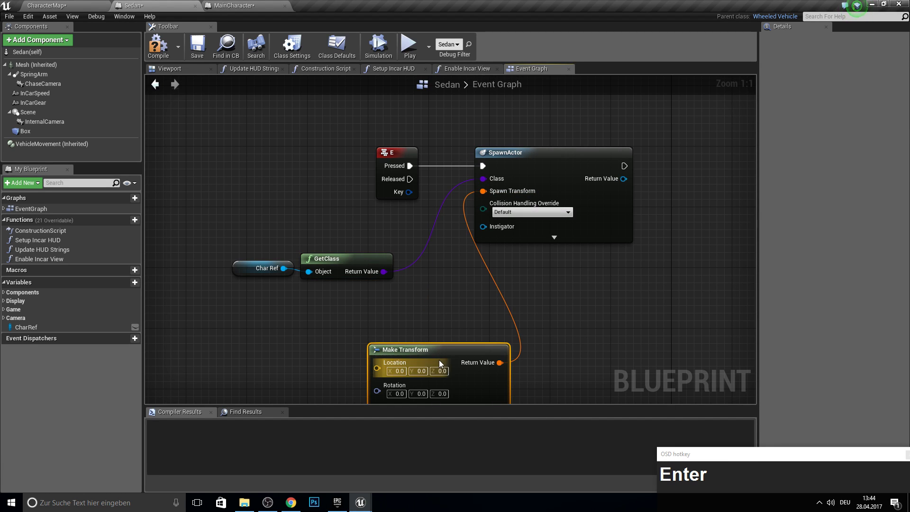
left_click(415, 356)
right_click(462, 283)
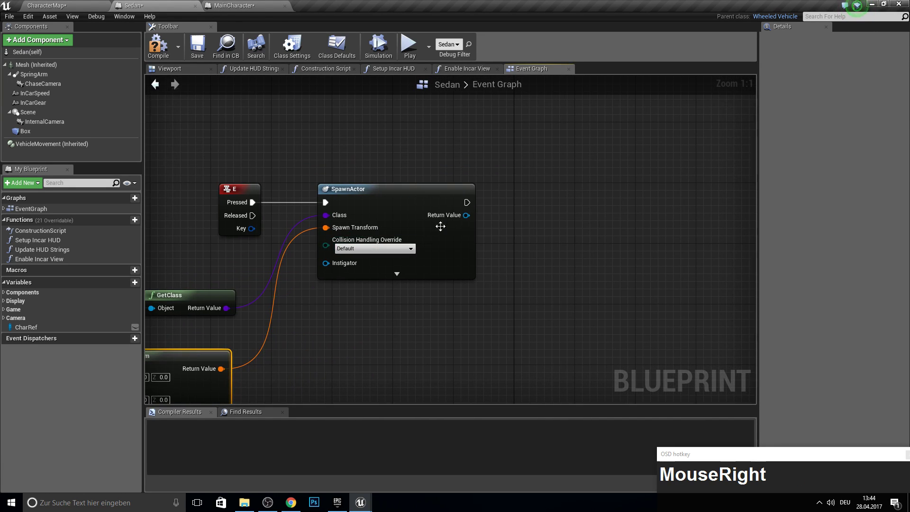
Add Get Player Controller and Un Possess, wiring the controller into Un Possess.
left_click_drag(455, 219, 436, 318)
left_click_drag(436, 318, 436, 318)
type("get_player")
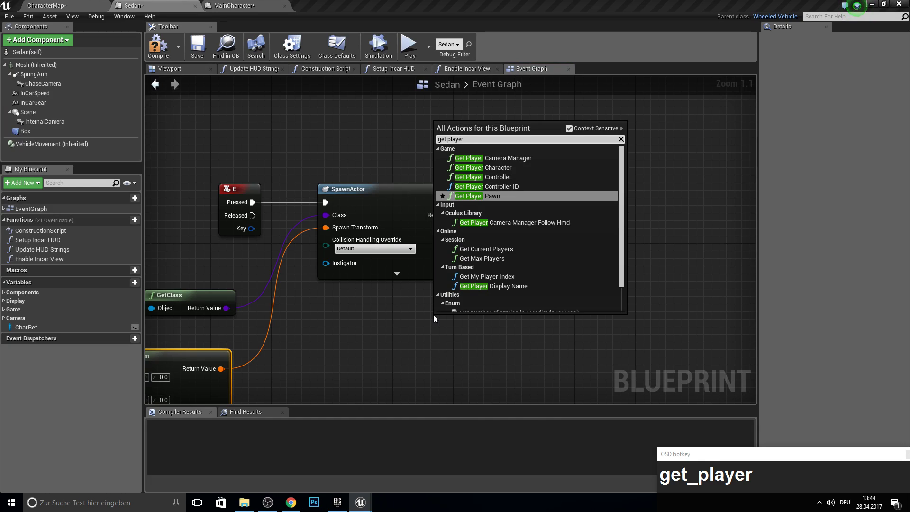
left_click(534, 181)
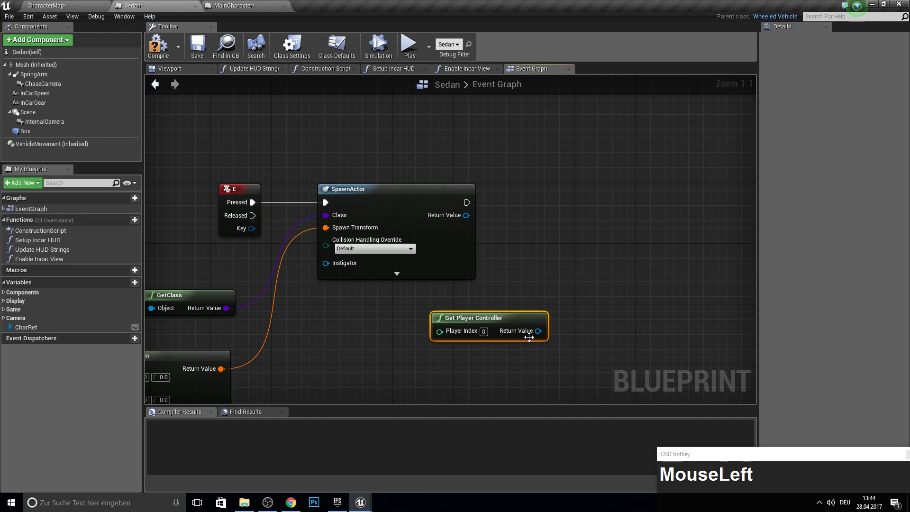
type("unposse")
key("Return")
left_click_drag(644, 258, 540, 331)
Add a Possess node taking the player controller and the spawned character.
type("posses")
key("Return")
left_click_drag(679, 312, 425, 276)
left_click_drag(425, 276, 270, 269)
In MainCharacter's graph, add Event Possessed connected to Load Game.
type("eveven")
right_click(271, 268)
type("t_poss")
key("Return")
left_click_drag(34, 244, 350, 292)
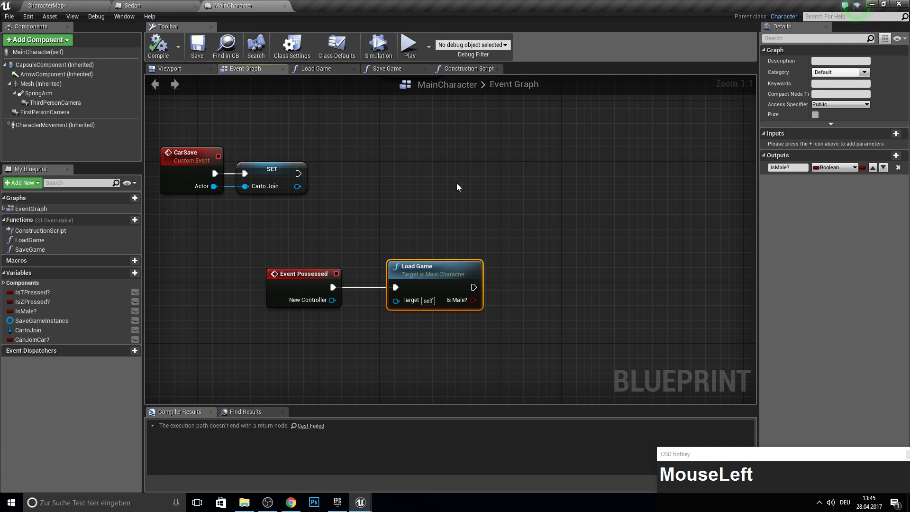
Copy the Construction Script's load-game and mesh setup nodes and paste them into the Event Graph.
right_click(490, 142)
left_click_drag(289, 166, 679, 341)
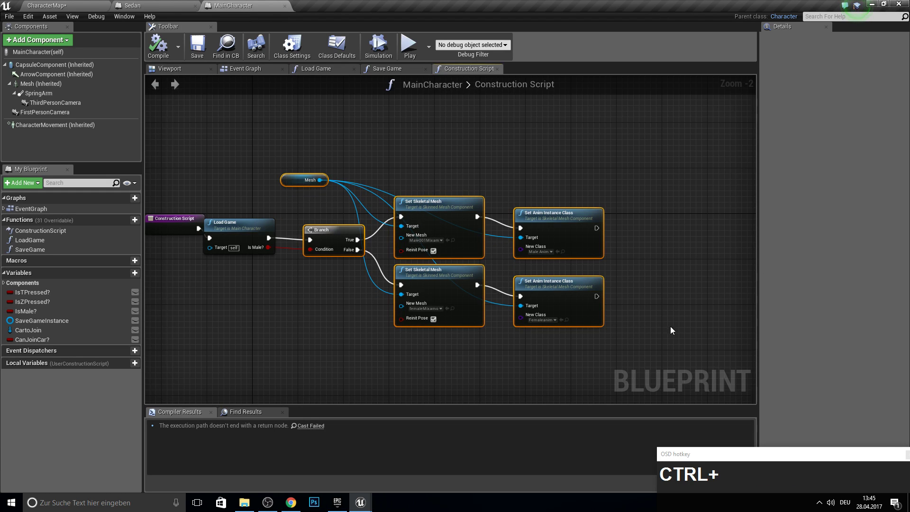
key("ctrl+c")
left_click(242, 70)
right_click(523, 281)
left_click(412, 238)
right_click(297, 391)
key("ctrl+v")
Wire Event Possessed into the pasted Load Game and Branch chain, then compile MainCharacter.
right_click(392, 157)
left_click_drag(441, 236, 164, 34)
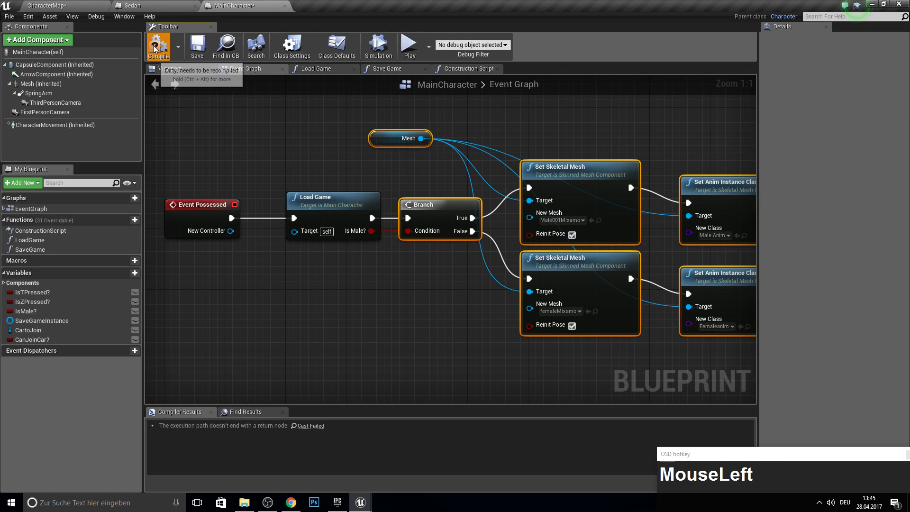
right_click(396, 297)
left_click(557, 192)
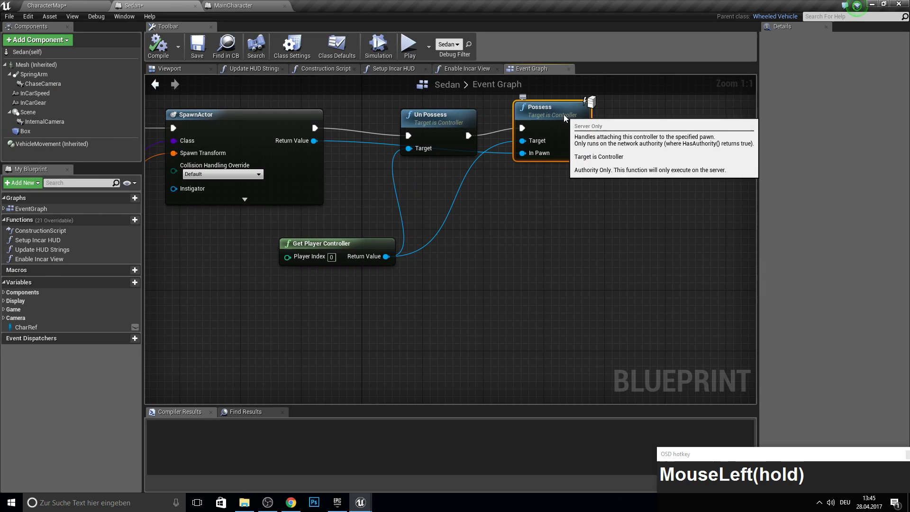
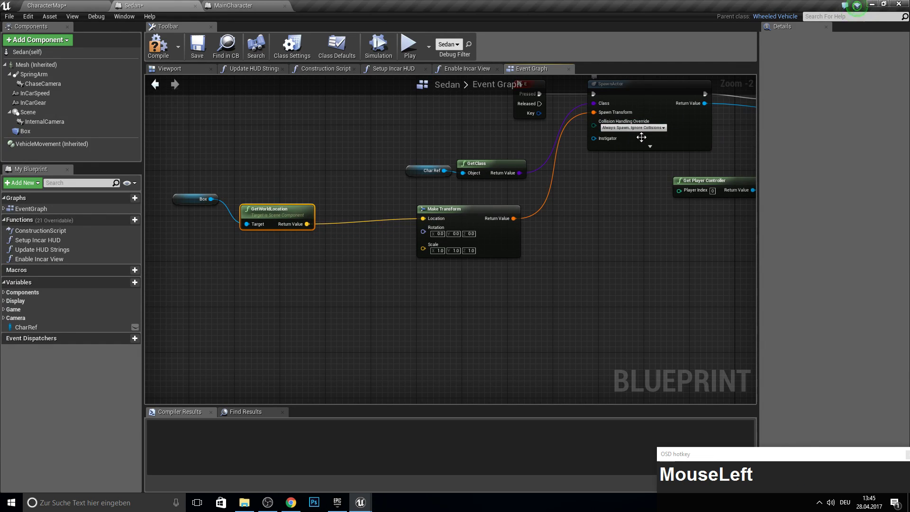
Pan and zoom the Sedan graph to review its Toggle Camera and driving input sections.
right_click(608, 183)
scroll("down", 3)
right_click(443, 249)
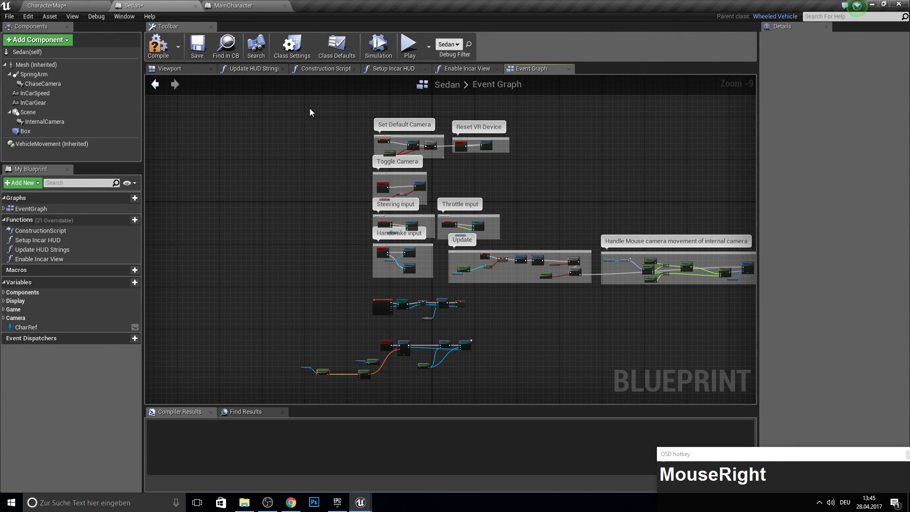
scroll("up", 3)
right_click(313, 258)
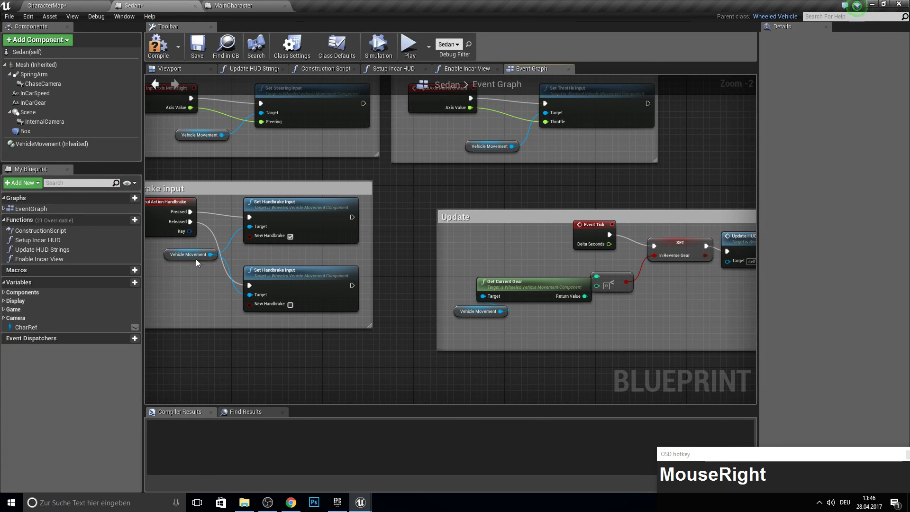
scroll("down", 3)
left_click_drag(408, 206, 268, 240)
scroll("up", 3)
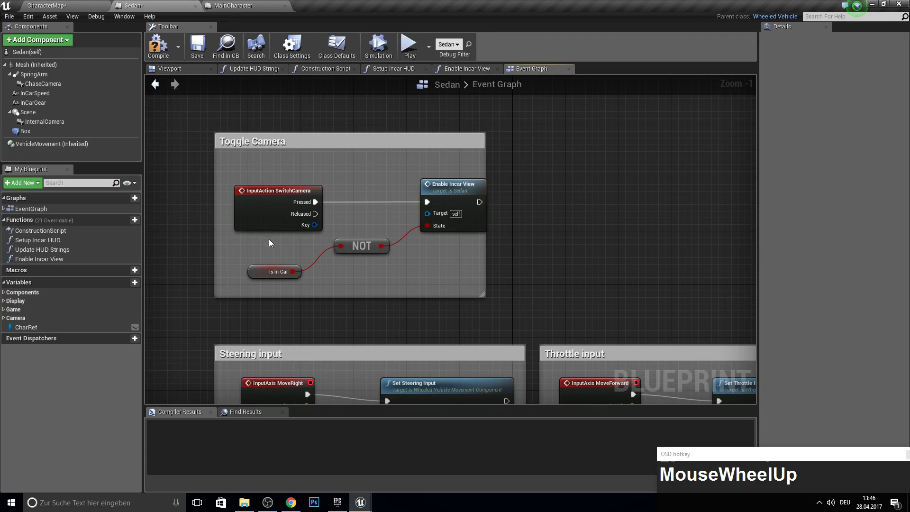
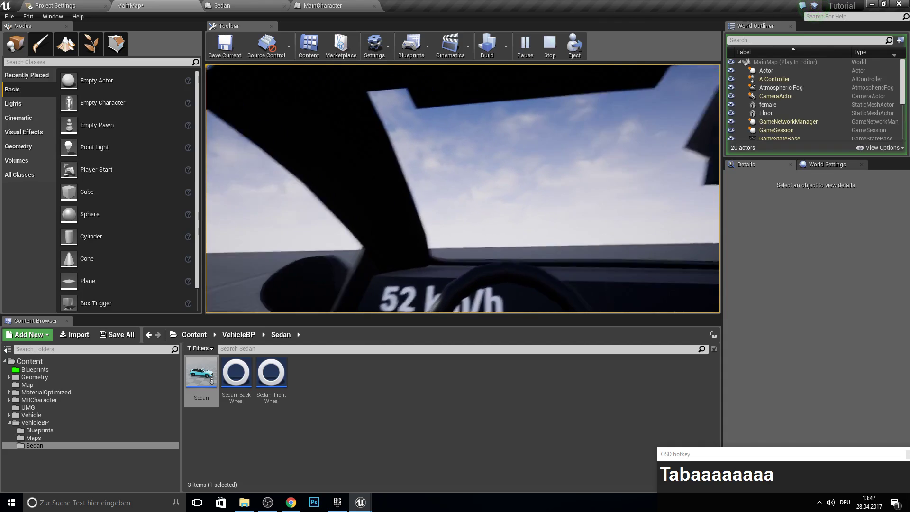
Drive and steer the Sedan around during the play session.
key("a")
type("aa")
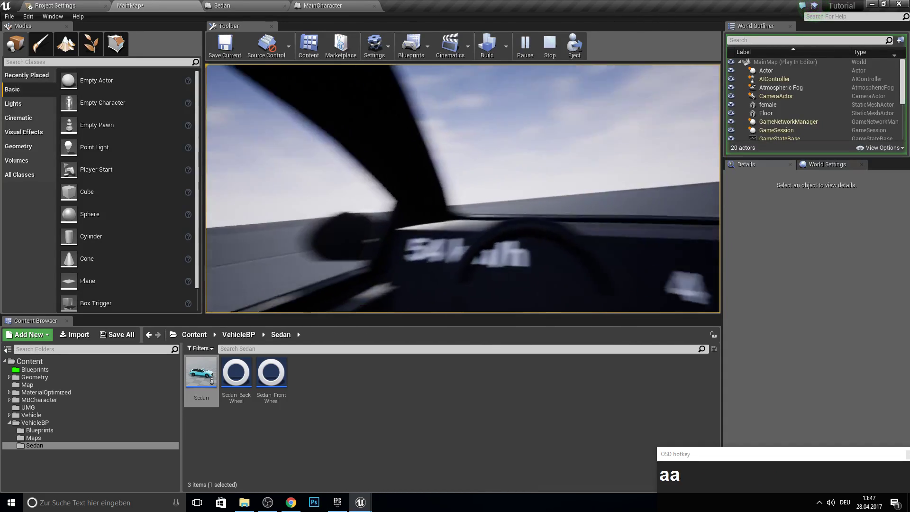
key("a")
type("aa")
key("Tab")
Exit the car with E so the character spawns beside it and walk her away.
key("e")
type("eas")
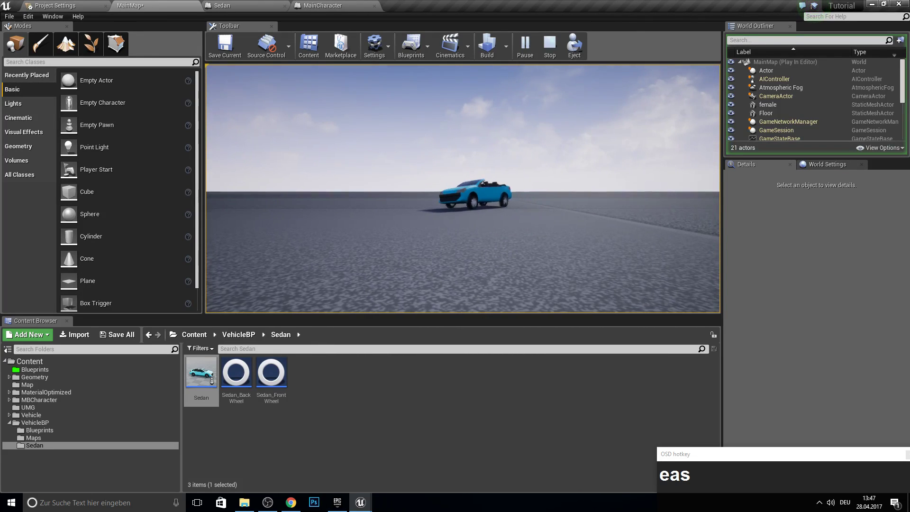
key("k")
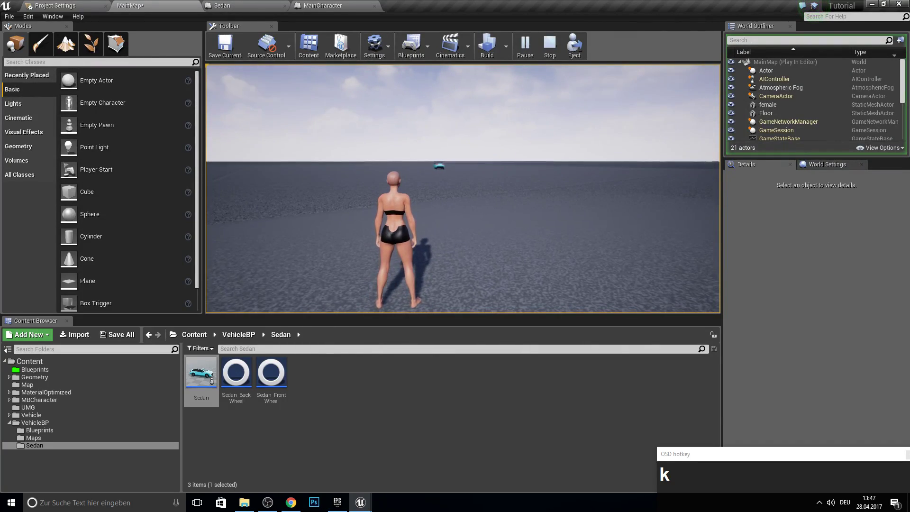
left_click(304, 396)
Stop the play session, returning to MainMap.
key("F10")
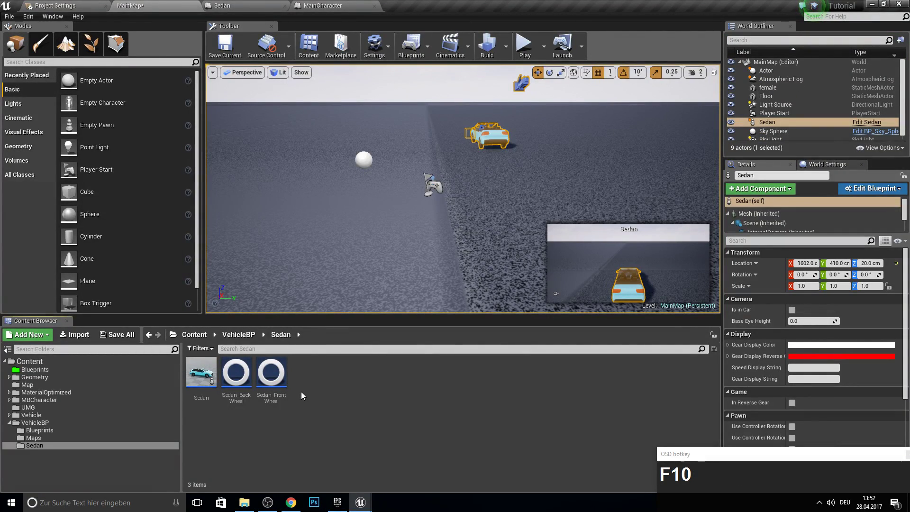
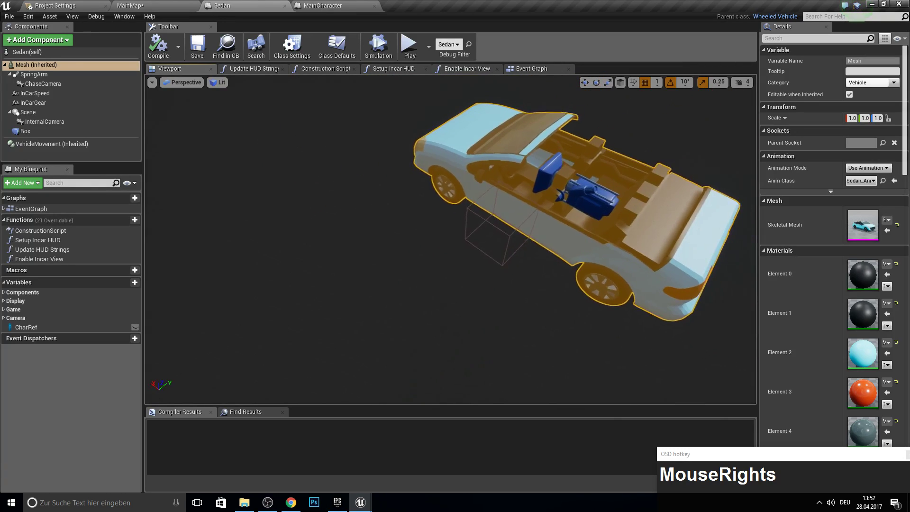
Move the Sedan viewport preview around the car interior.
key("w")
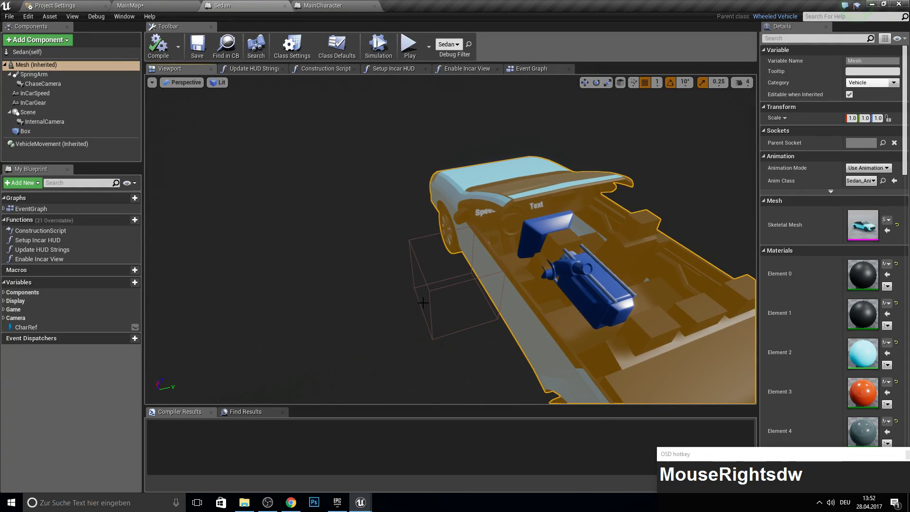
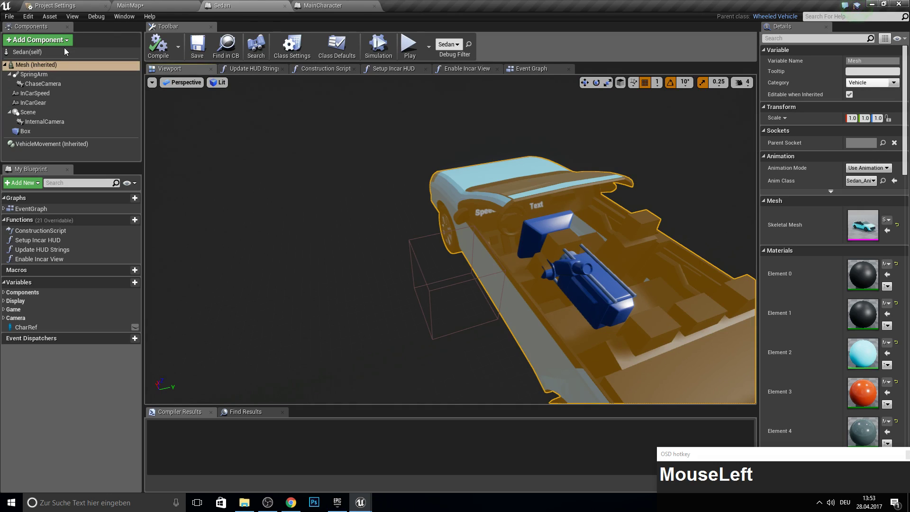
key("s")
key("s")
key("j")
Filter the Sedan's components for the skeletal mesh and select the Sedan root to review its class defaults.
left_click(50, 44)
key("BackSpace")
key("k")
key("l")
key("e")
key("Return")
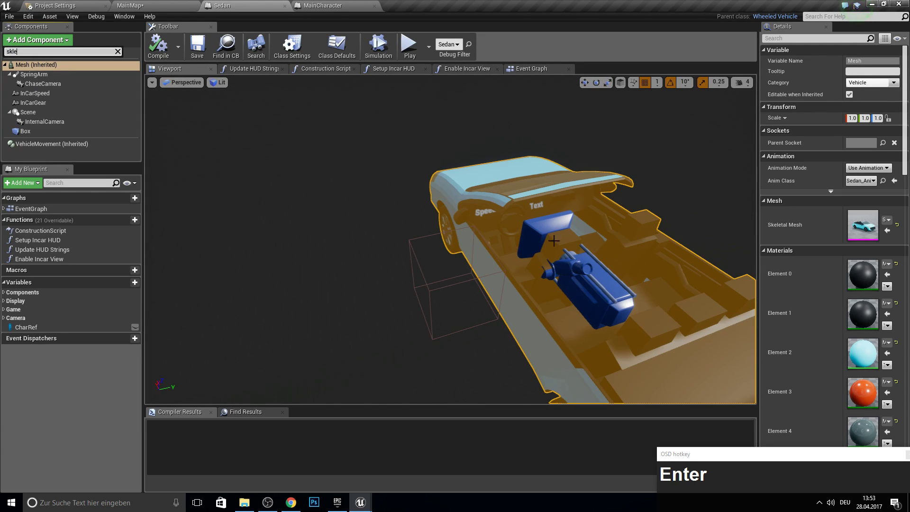
left_click(41, 66)
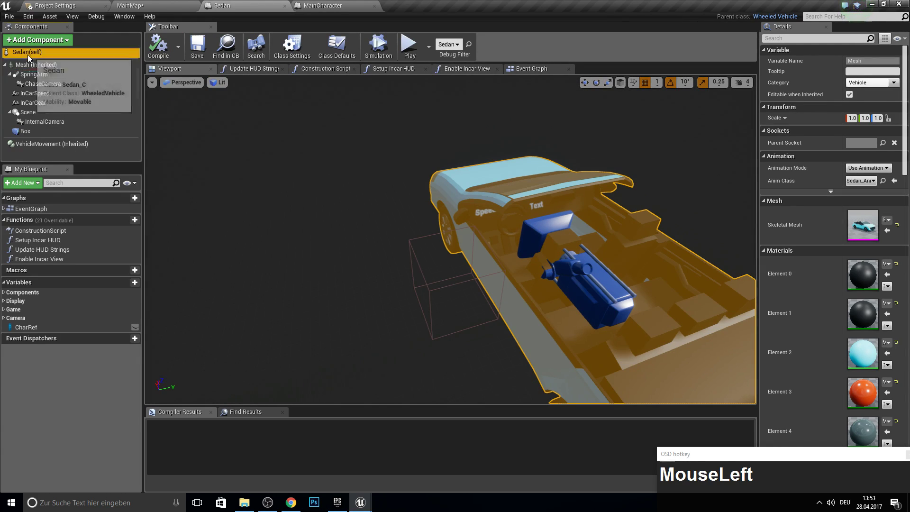
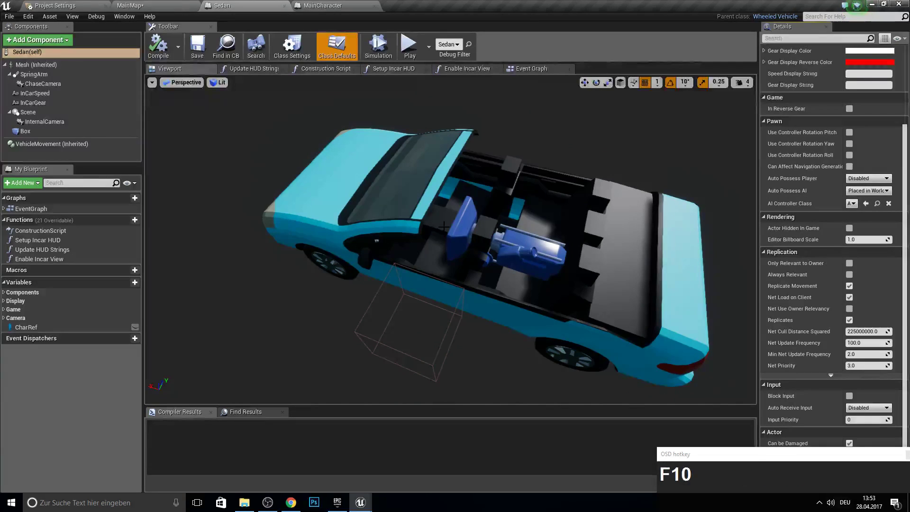
Return to the MainMap level tab.
key("F10")
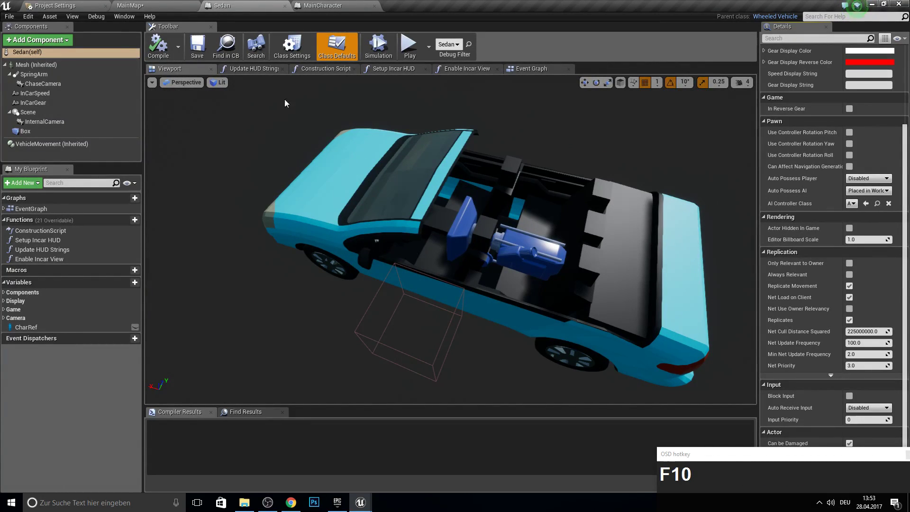
left_click(170, 3)
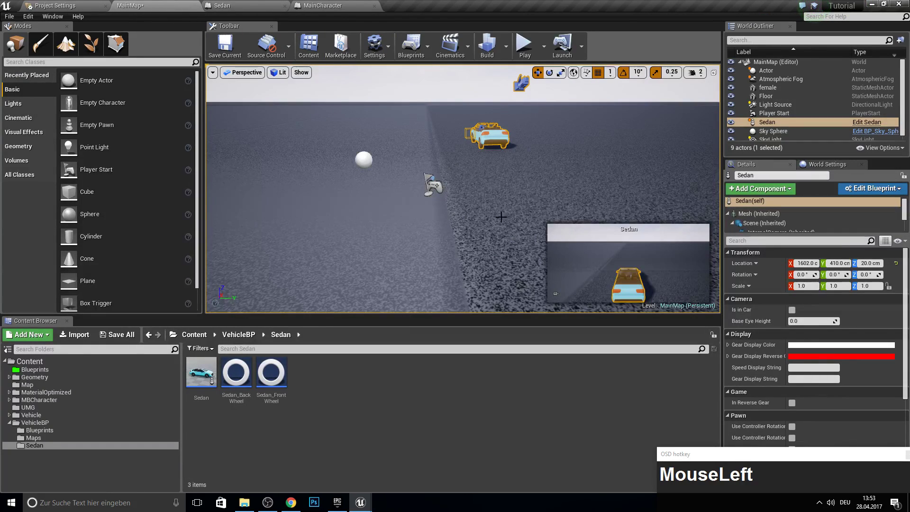